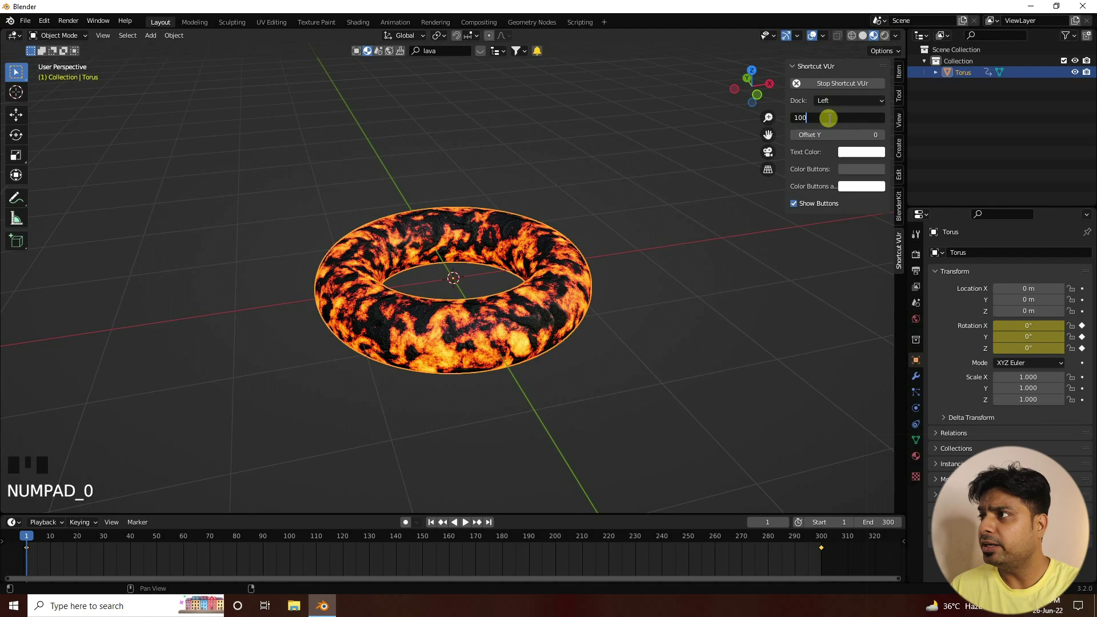
- Return to frame 1 and play back the torus's keyframed spin animation
key("KP_0")
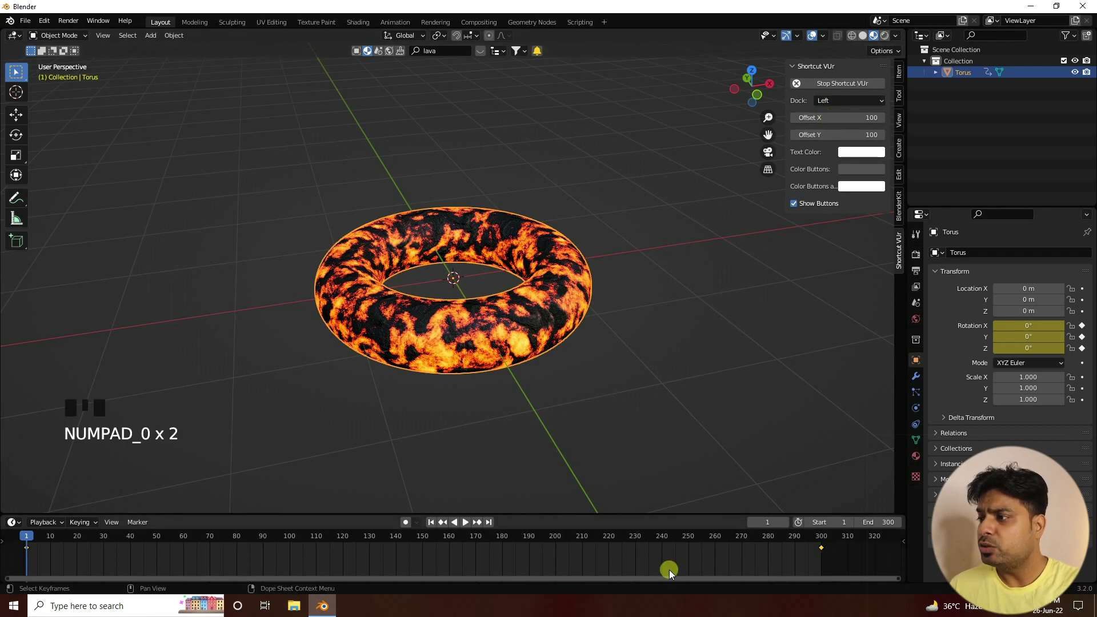
left_click(840, 552)
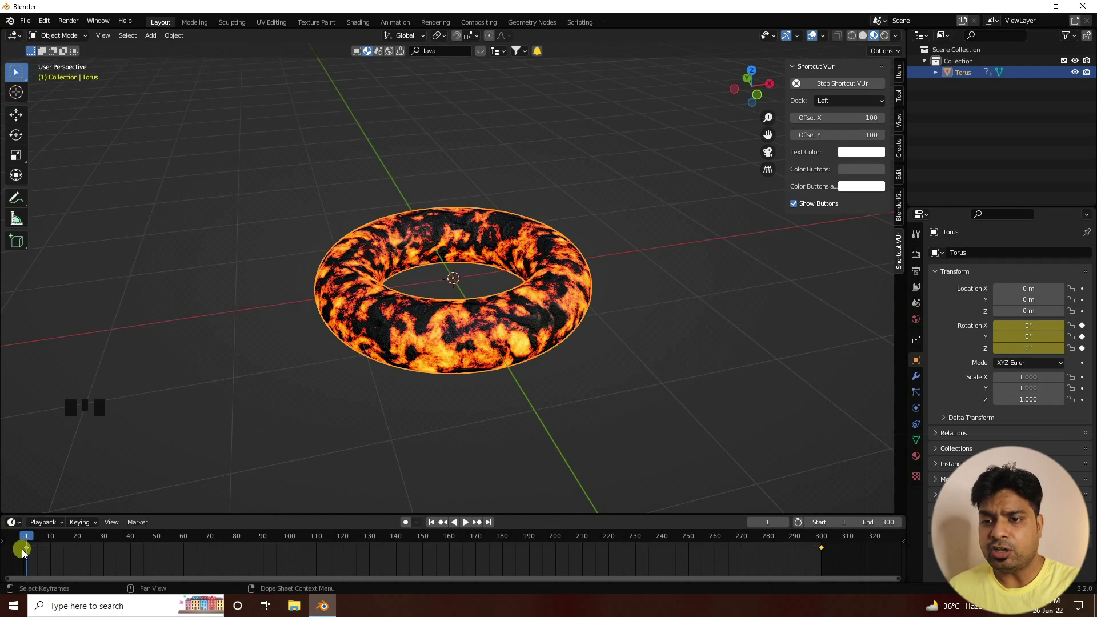
key("t")
key("t")
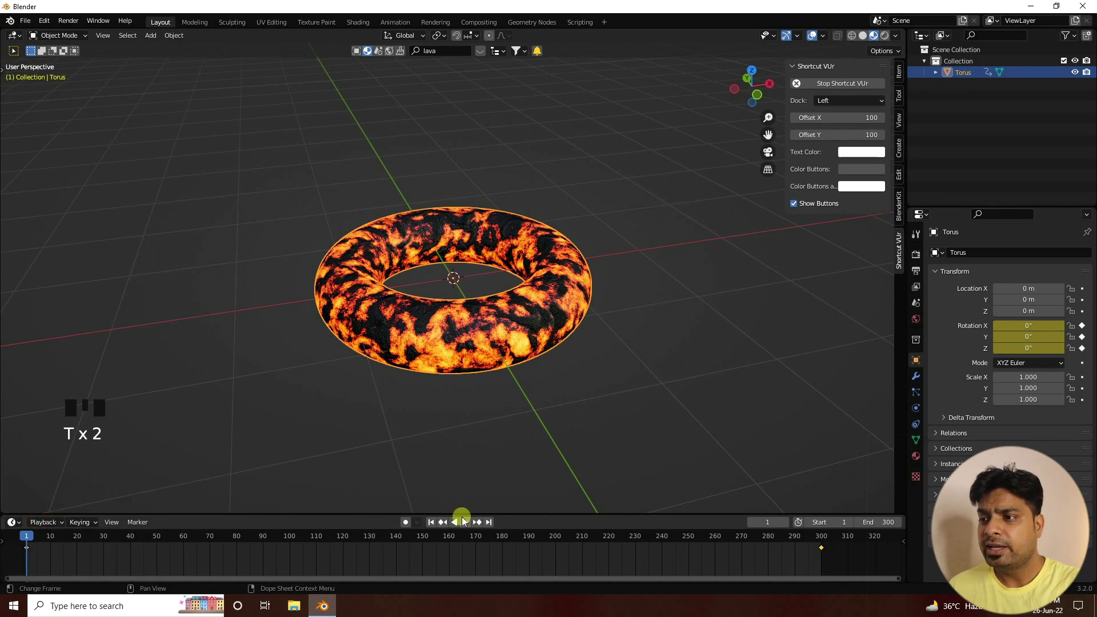
- Orbit and zoom out to watch the spinning torus from a lower angle
left_click_drag(430, 524, 444, 262)
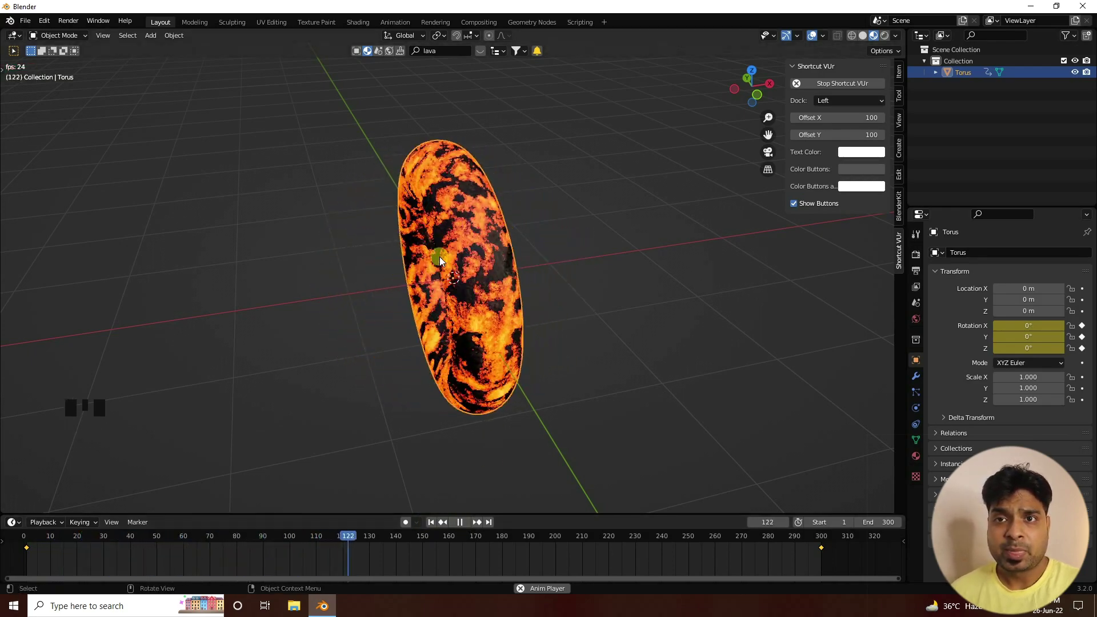
left_click_drag(460, 529, 472, 365)
scroll("down", 3)
scroll("down", 3)
left_click_drag(470, 361, 179, 41)
- Add a Quick Smoke effect so a smoke domain box surrounds the torus
left_click_drag(179, 41, 342, 358)
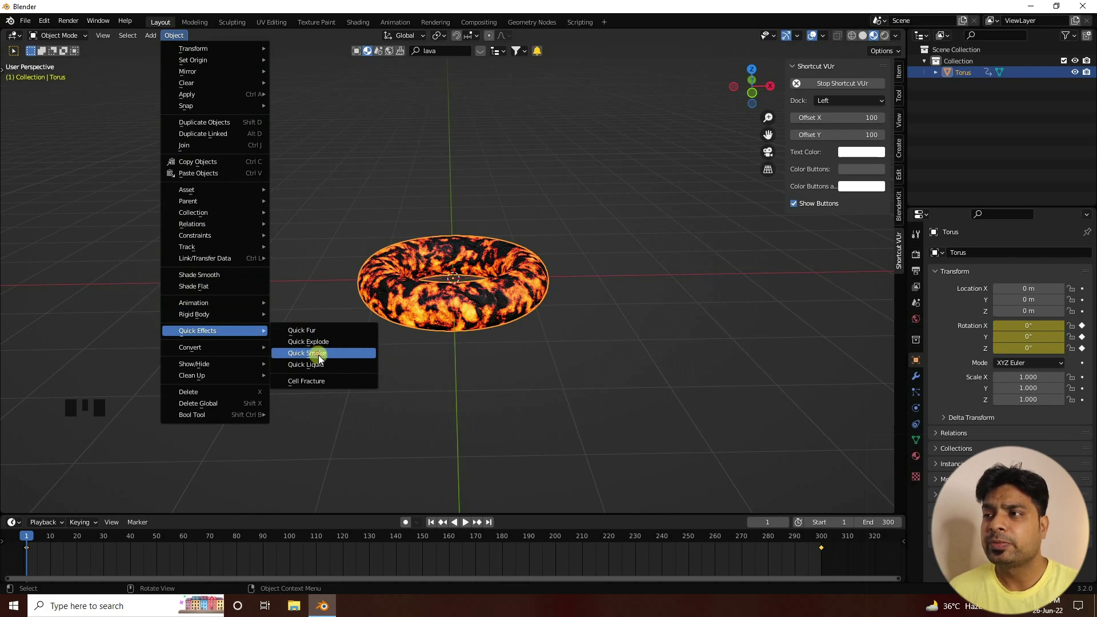
left_click_drag(485, 246, 436, 525)
left_click_drag(436, 526, 469, 525)
left_click_drag(469, 525, 920, 258)
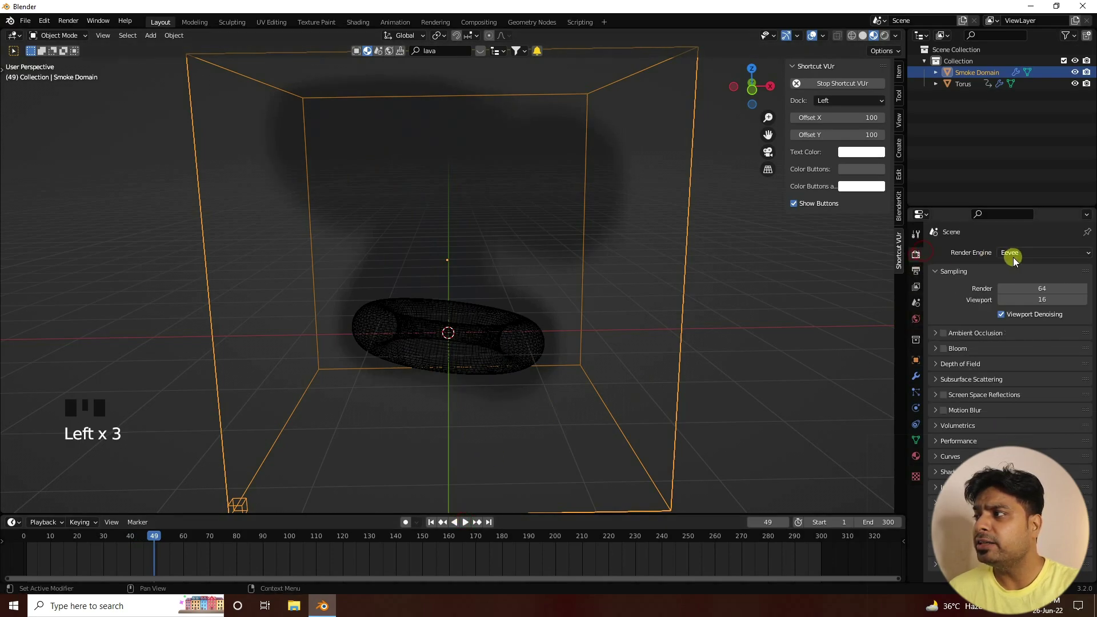
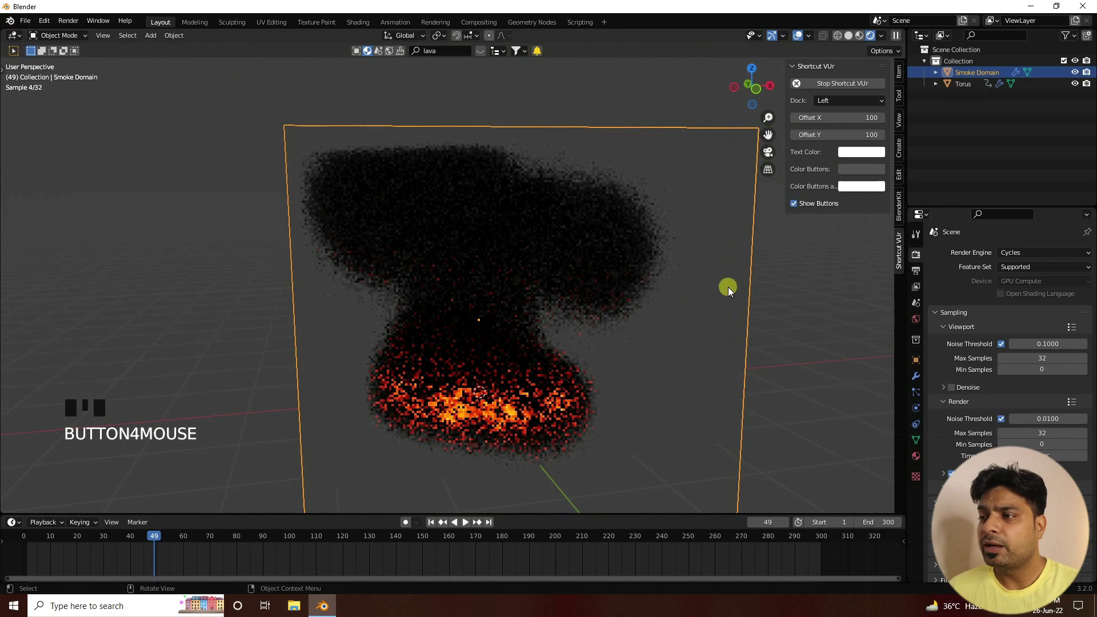
- Hide the sidebar to give the rendered fire-and-smoke preview more viewport room
key("n")
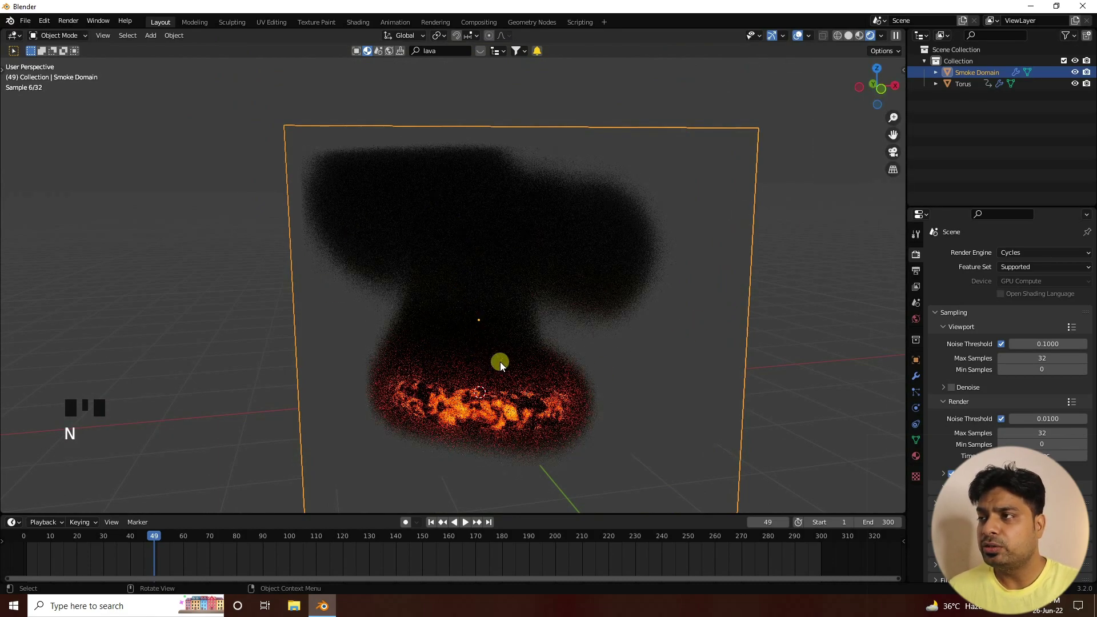
- Return to solid shading, view the scene from the front and select the Smoke Domain
left_click(857, 39)
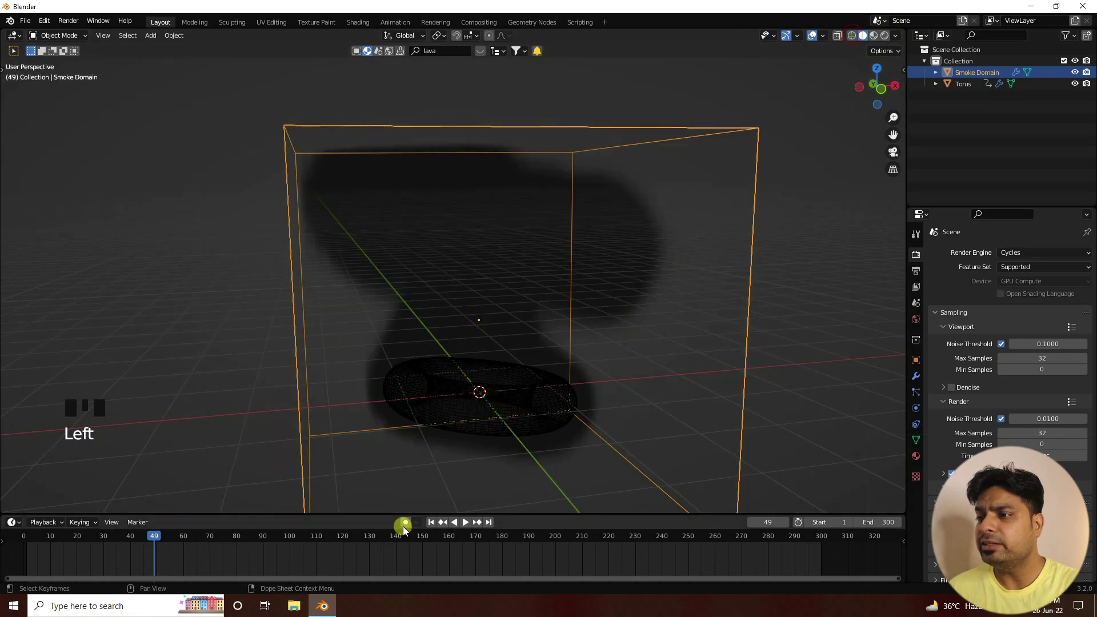
left_click_drag(634, 414, 626, 415)
key("KP_1")
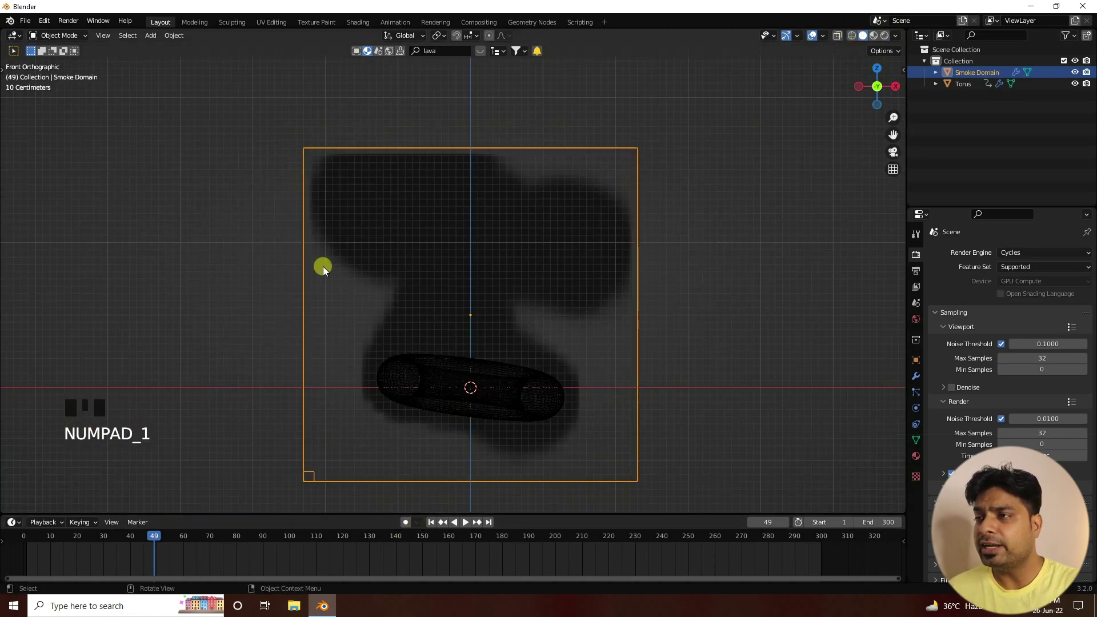
scroll("down", 3)
left_click(916, 360)
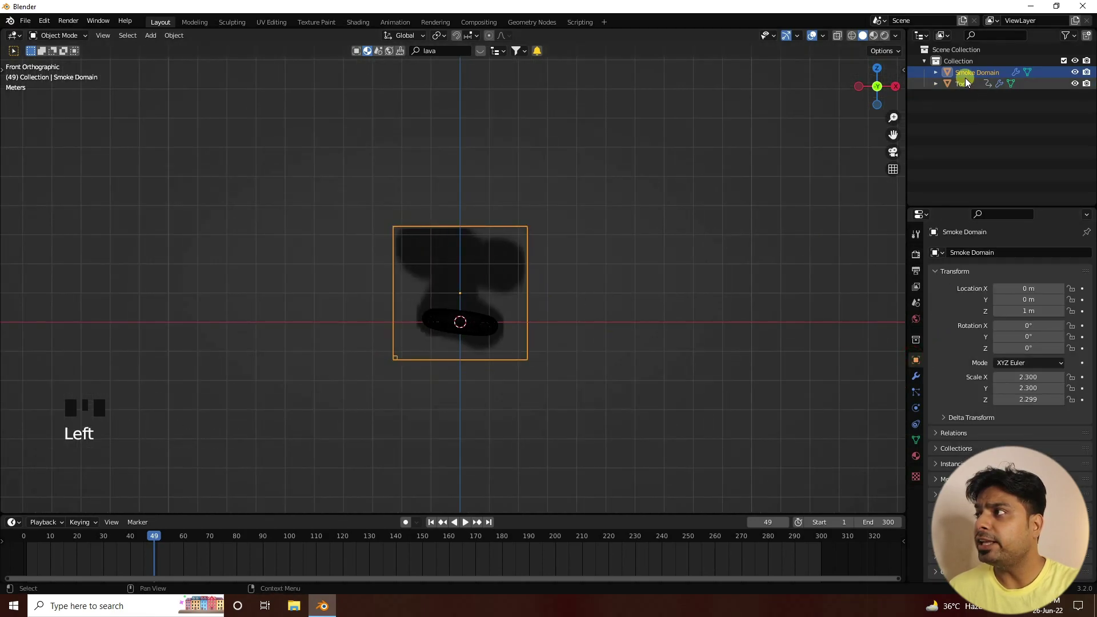
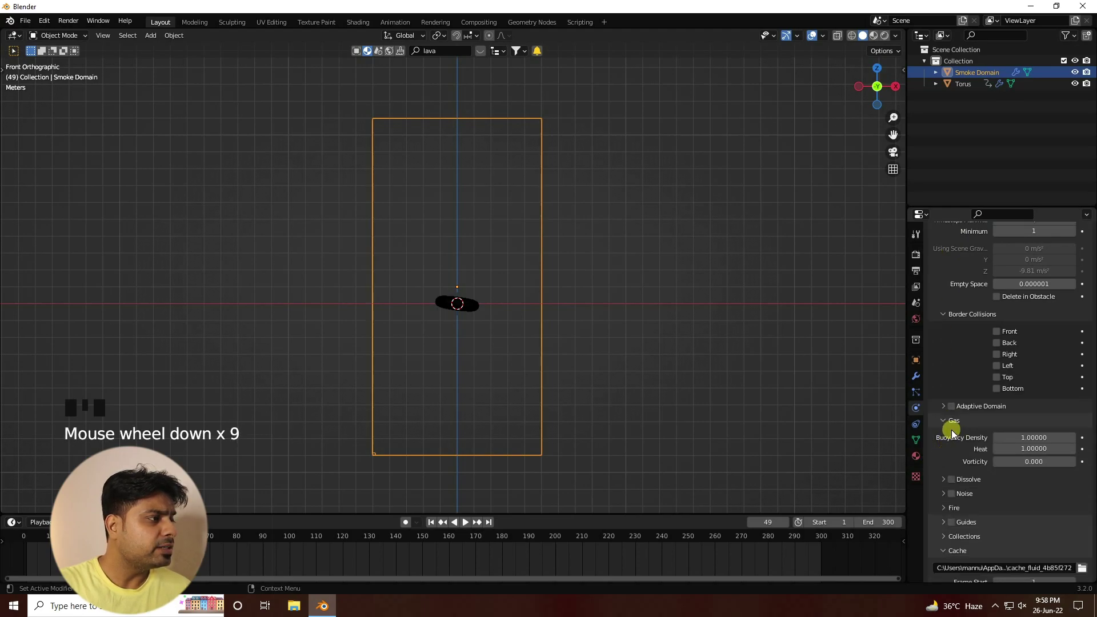
- Scroll through the smoke domain's physics settings back to the top
left_click(956, 412)
scroll("down", 3)
scroll("down", 3)
scroll("up", 3)
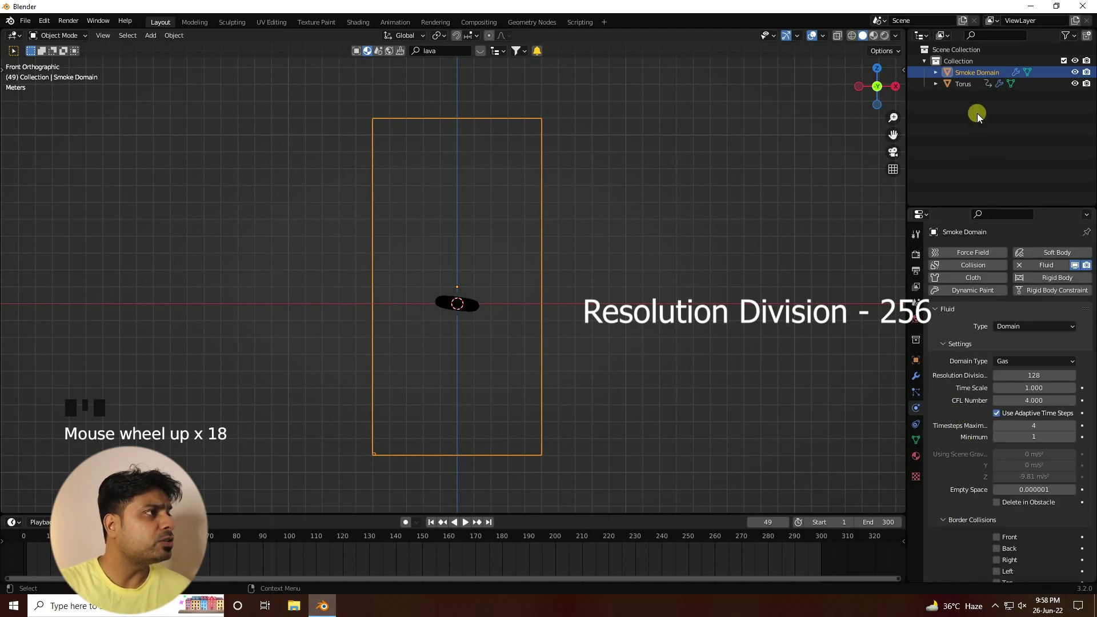
scroll("up", 3)
- Set the torus's flow type to Fire + Smoke and darken its smoke colour to about 0.59 value
left_click(965, 90)
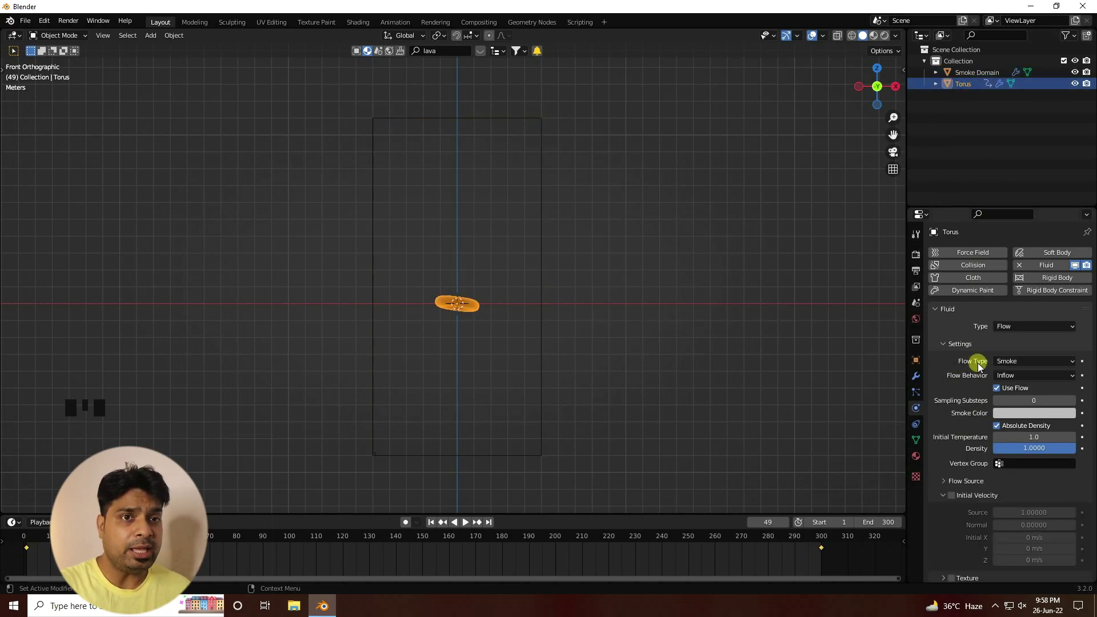
left_click_drag(1017, 366, 1005, 396)
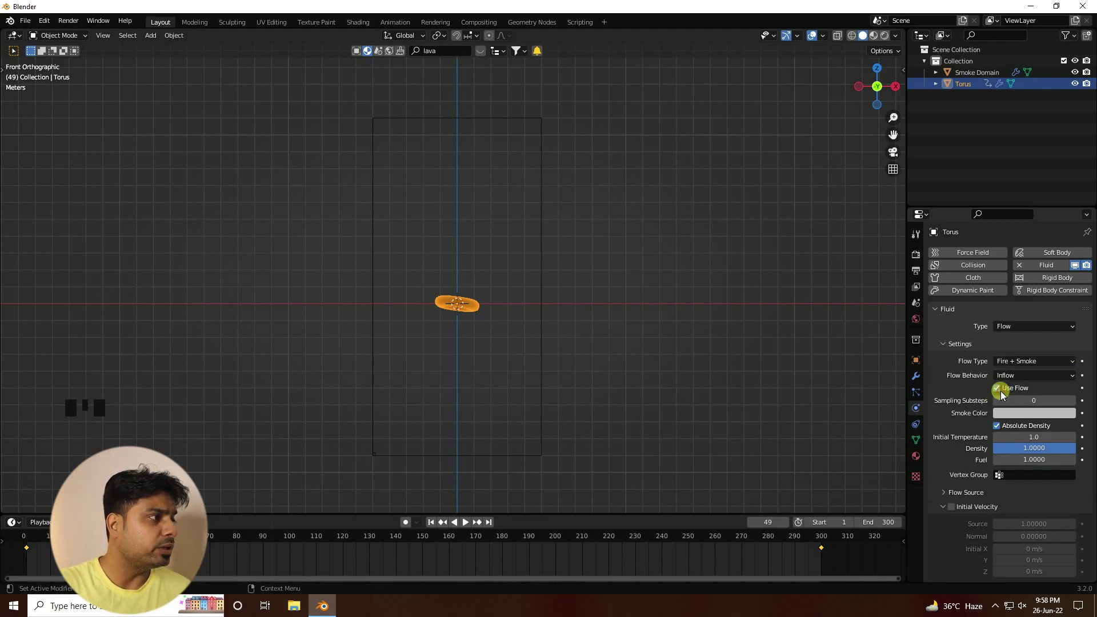
left_click(1012, 418)
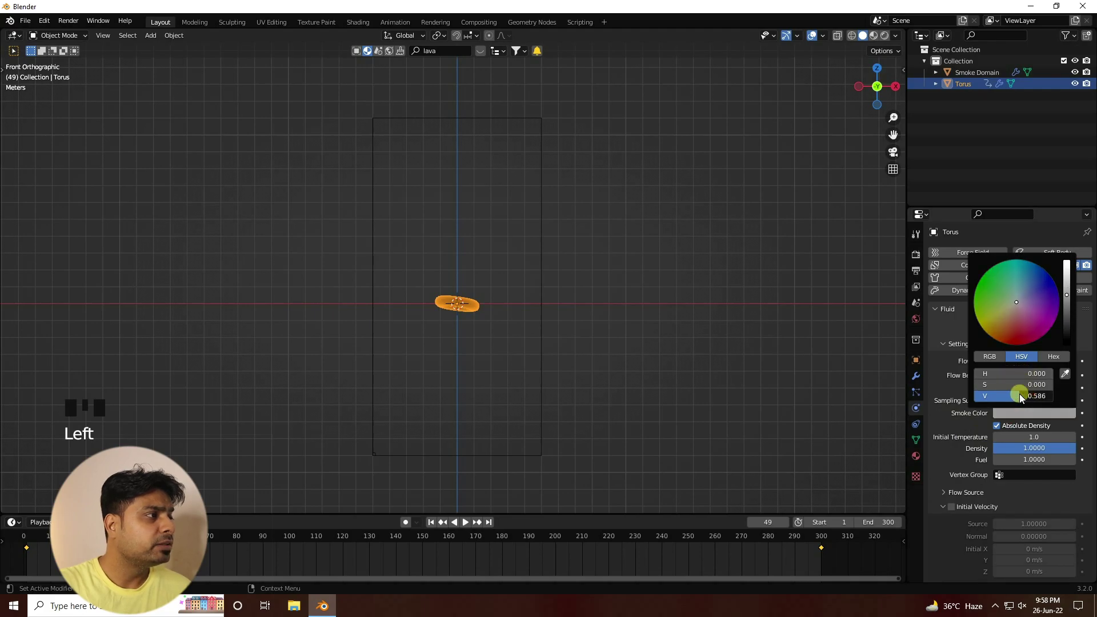
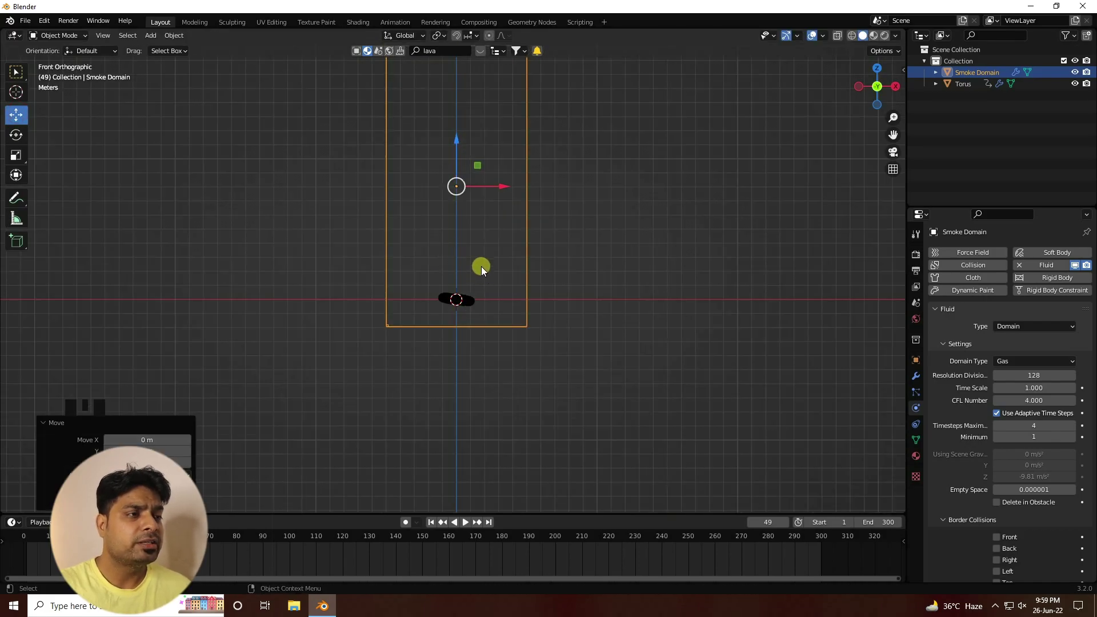
- Raise the smoke domain higher and enable Adaptive Domain in its settings
left_click_drag(485, 269, 974, 79)
left_click(975, 78)
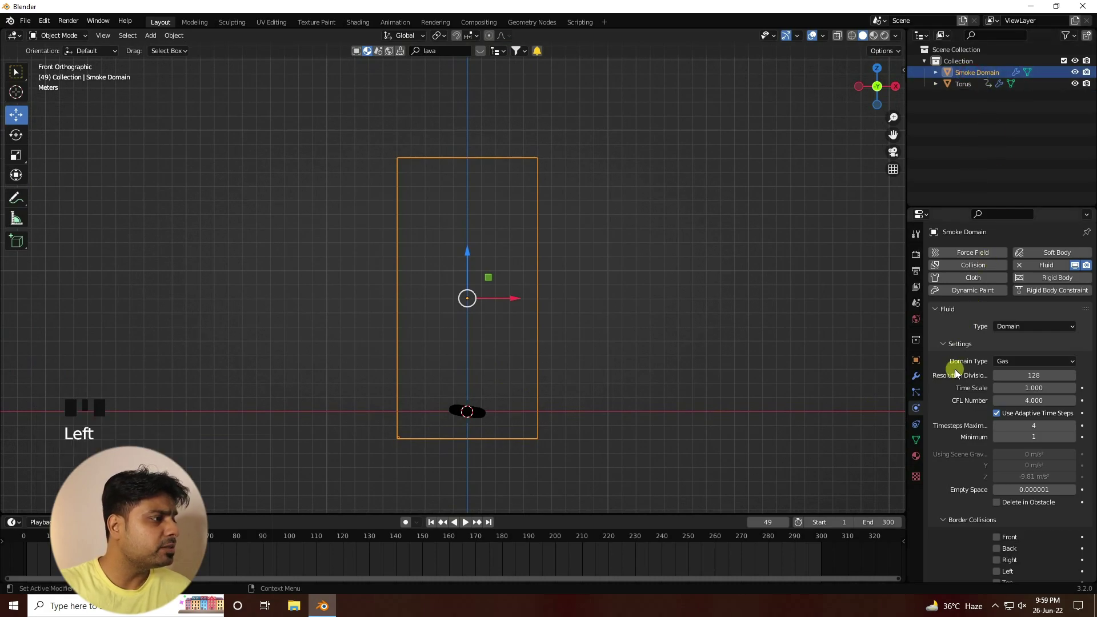
scroll("down", 3)
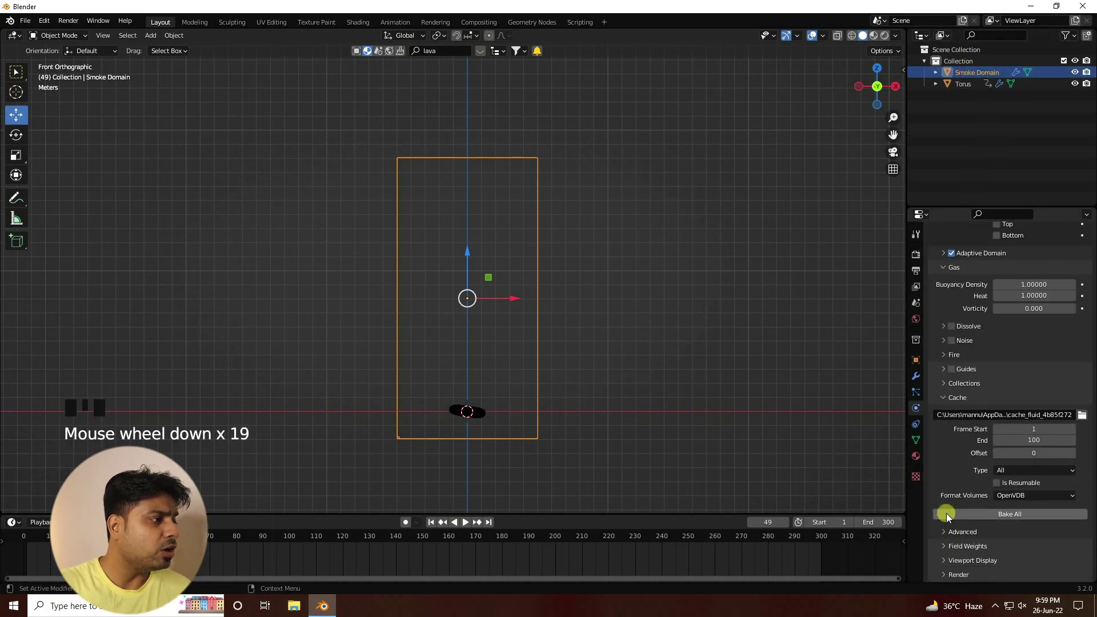
left_click_drag(1023, 517, 380, 407)
scroll("up", 3)
- Set the cache end to frame 100, bake the fire simulation and add an Area light
left_click_drag(474, 401, 290, 543)
left_click_drag(289, 543, 467, 393)
left_click_drag(467, 393, 507, 382)
scroll("up", 3)
left_click_drag(526, 399, 487, 383)
scroll("down", 3)
scroll("down", 3)
left_click_drag(162, 38, 155, 40)
- Rotate the area light by -20 degrees and set it to 1000 W with a blue colour
left_click_drag(155, 40, 261, 231)
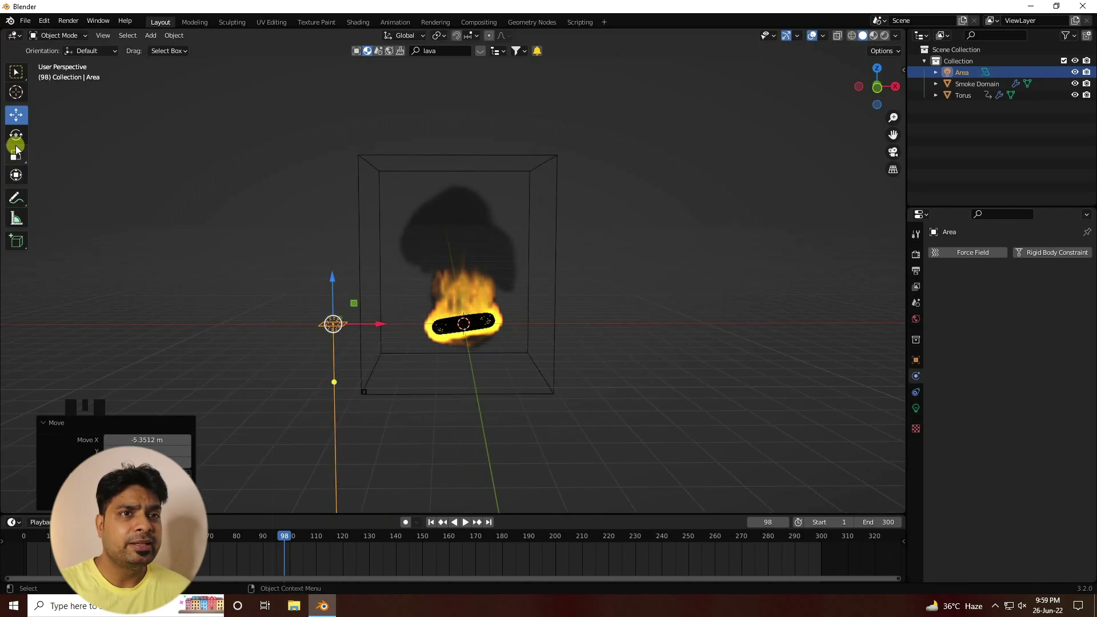
left_click_drag(21, 143, 366, 299)
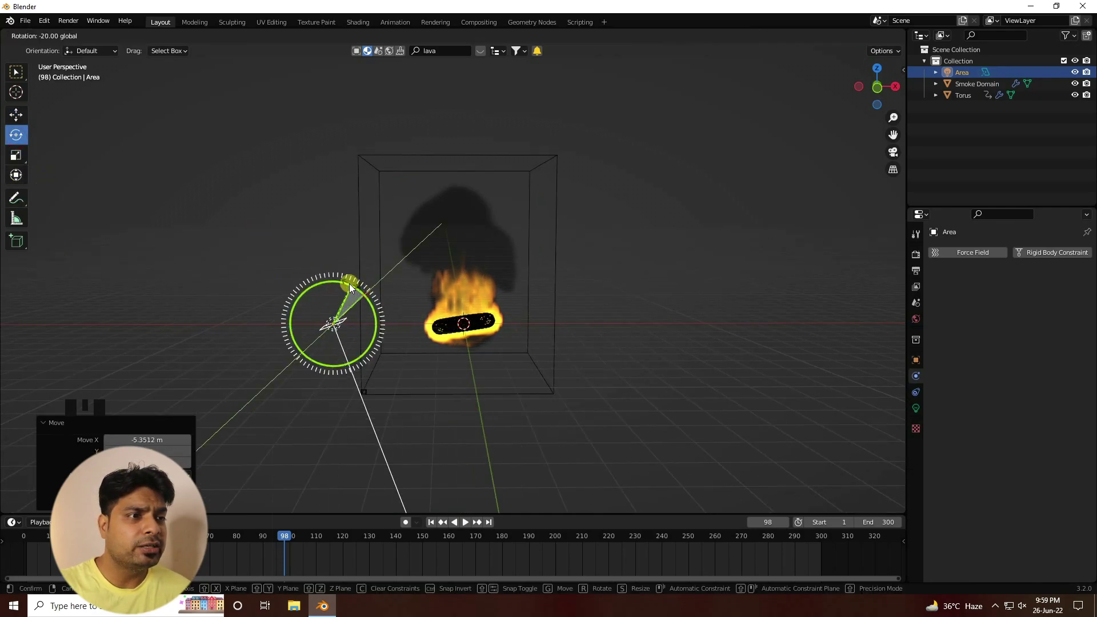
left_click(290, 281)
left_click_drag(25, 120, 924, 411)
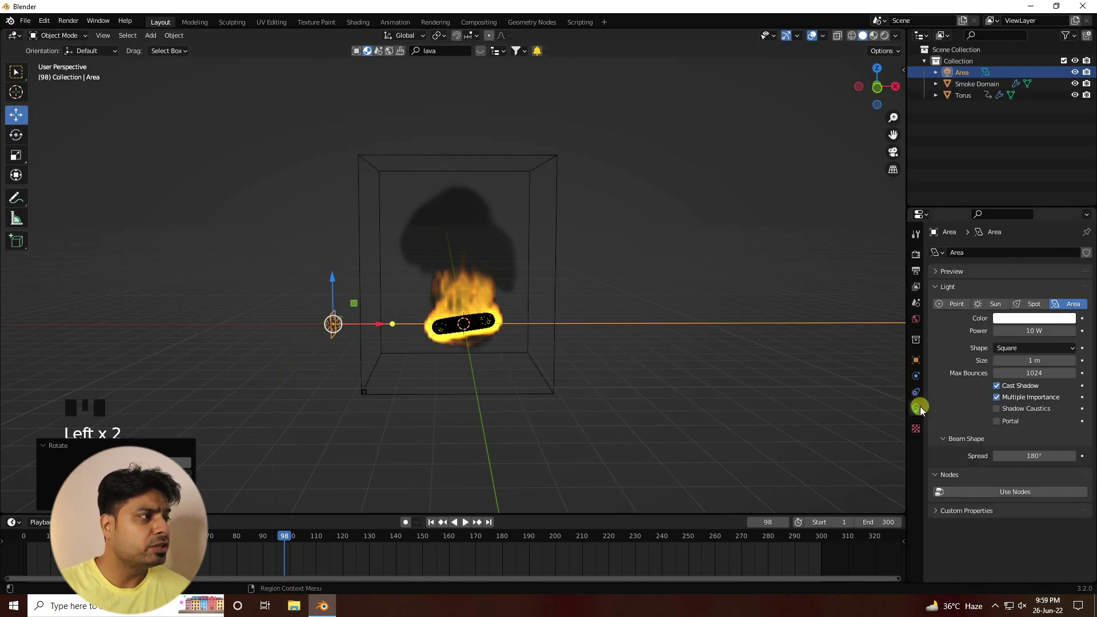
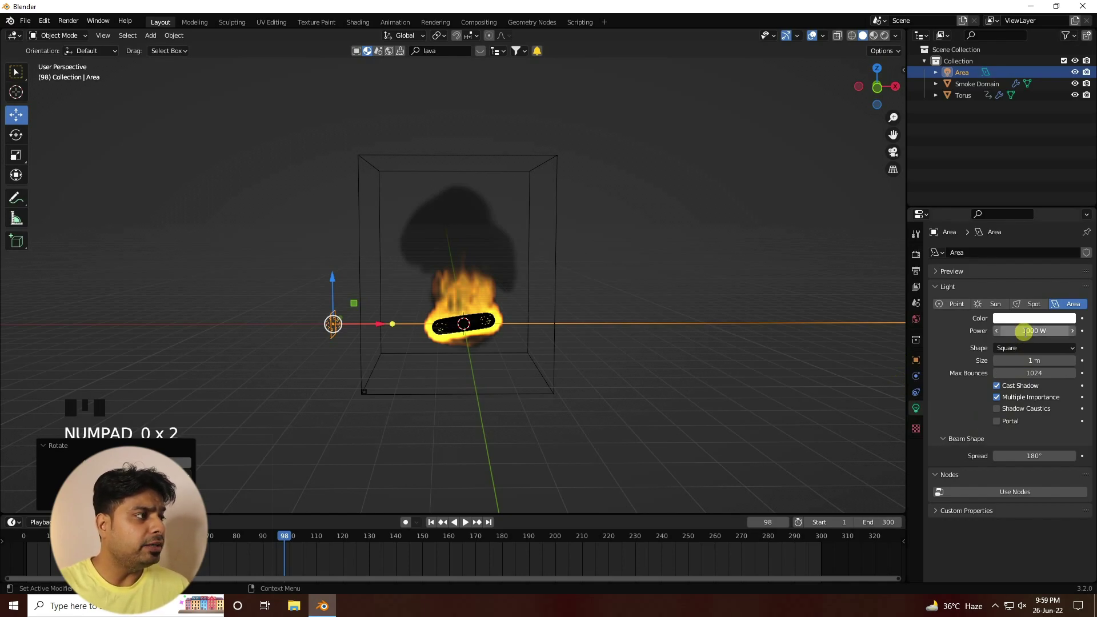
left_click(1014, 324)
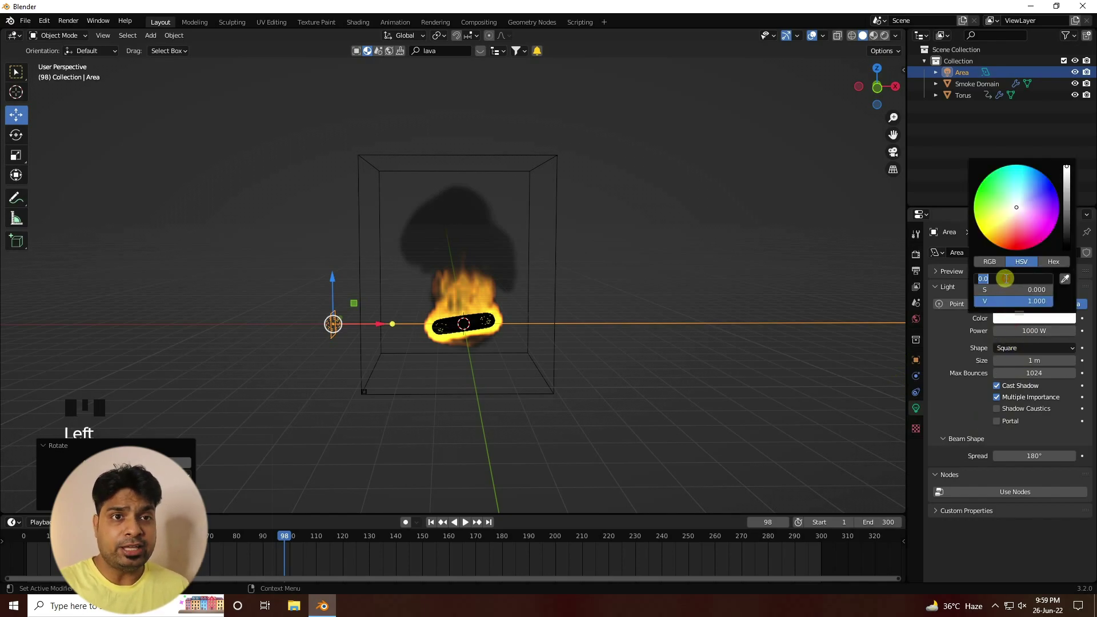
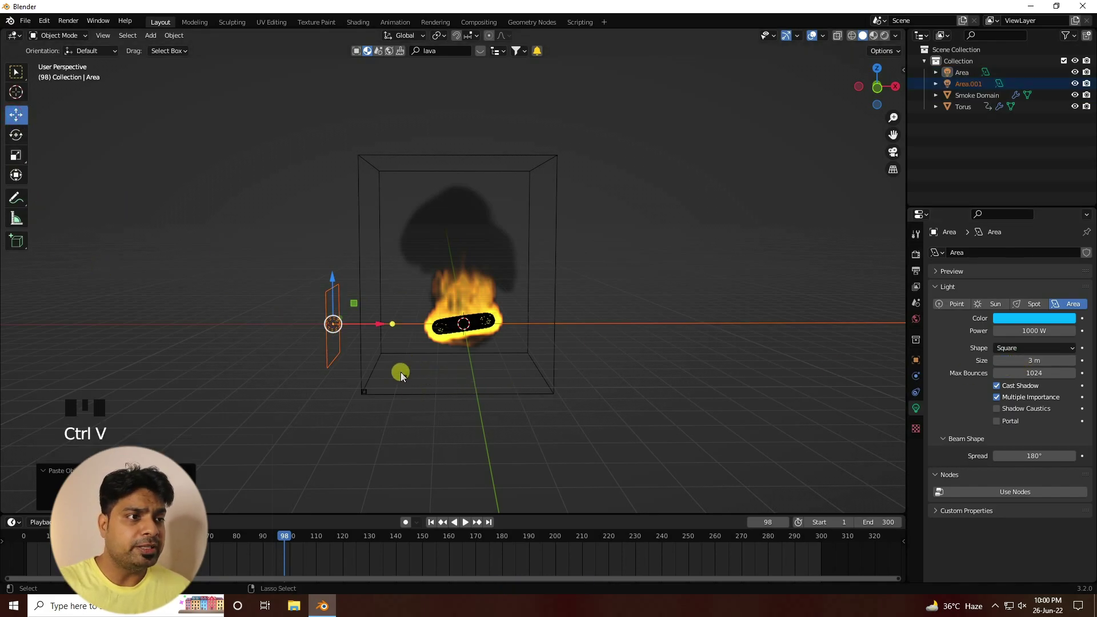
- Place the copied area light to the right of the domain and rotate it to face inward
left_click(381, 329)
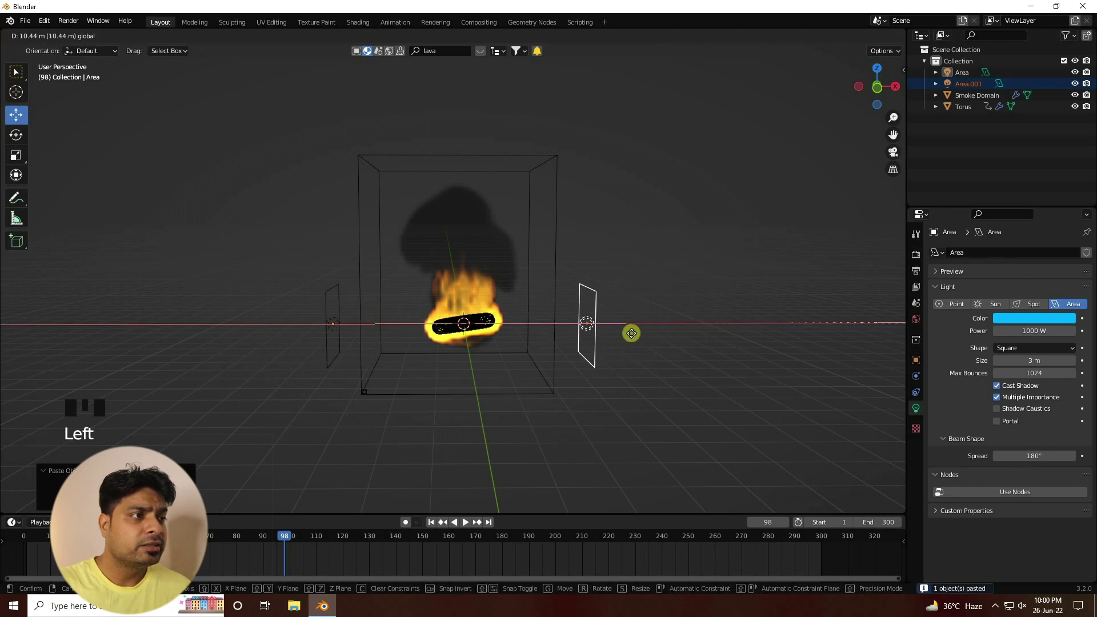
left_click_drag(23, 136, 612, 308)
left_click(543, 353)
left_click(1039, 324)
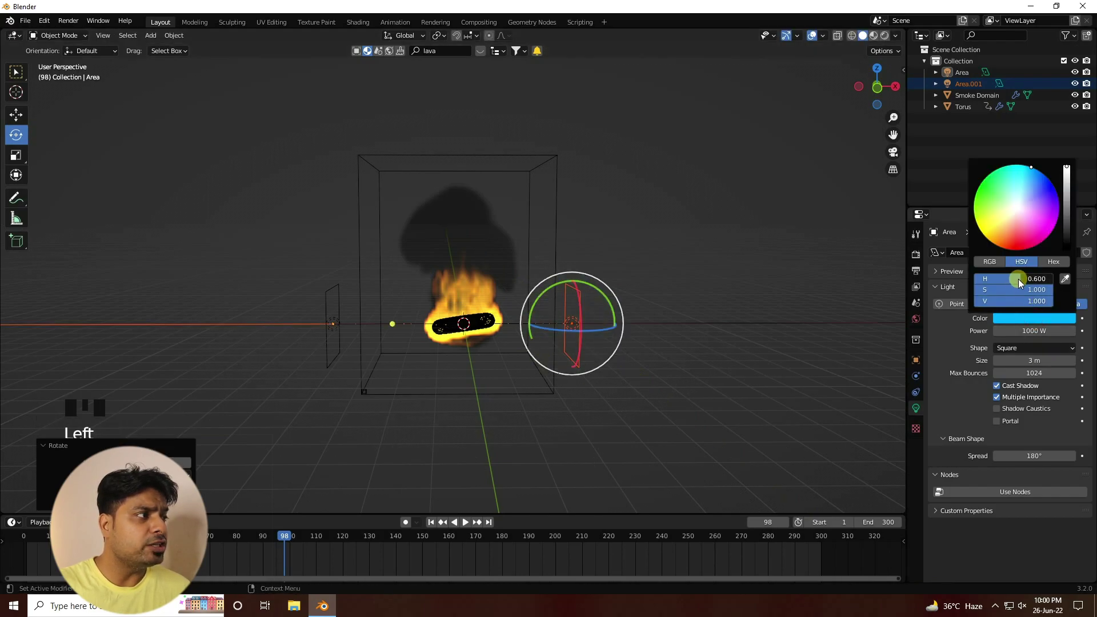
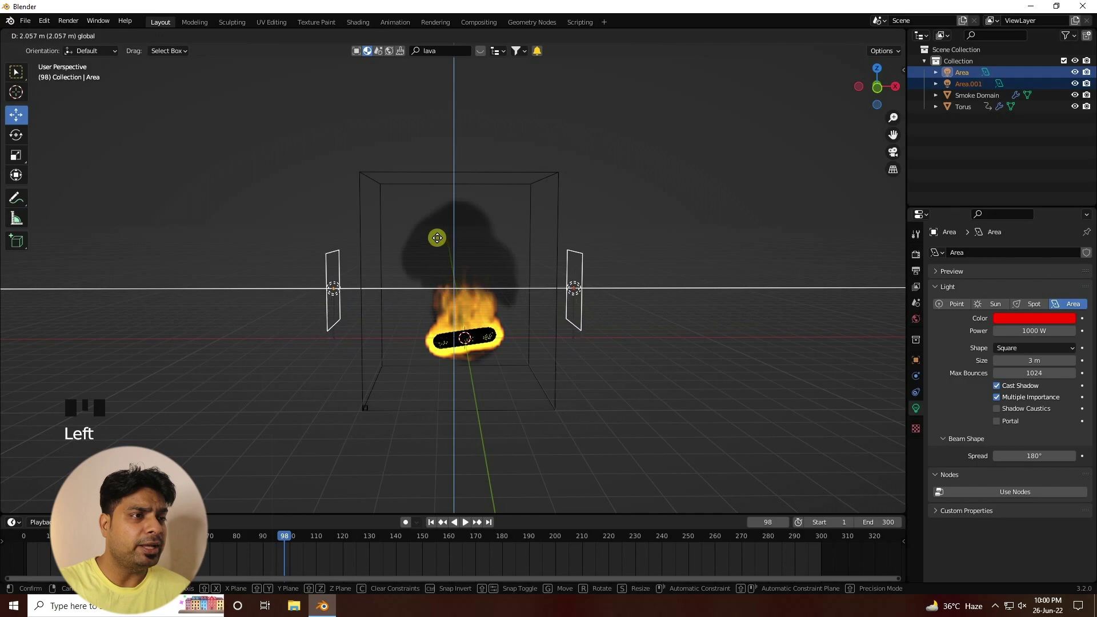
- Paste two more pairs of area lights, stacking each pair higher around the domain
left_click_drag(558, 252, 561, 273)
left_click(457, 268)
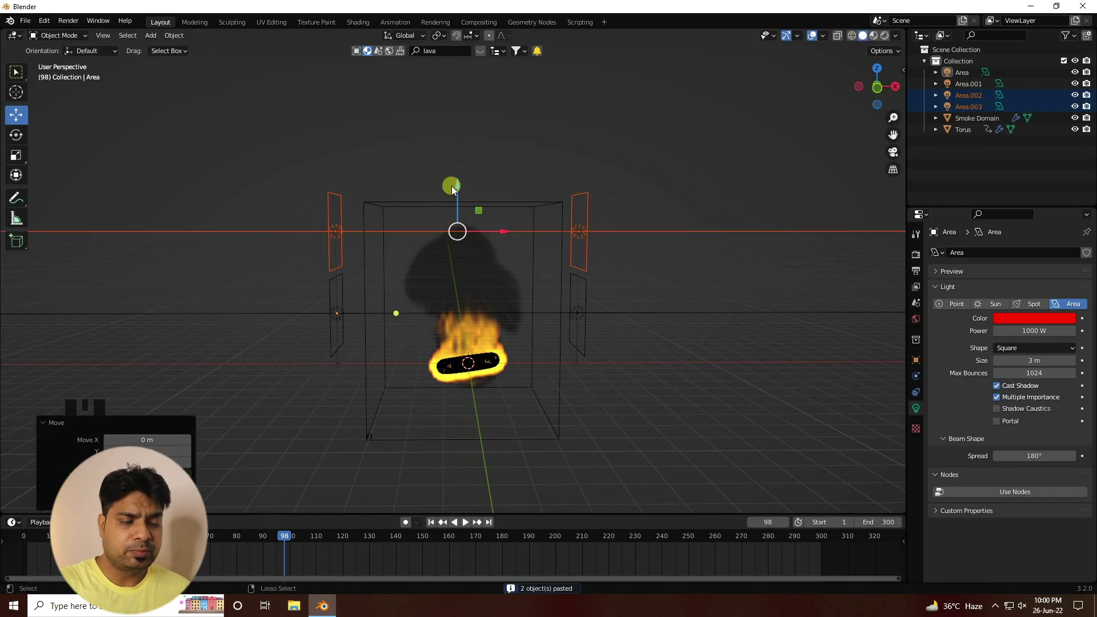
key("ctrl+v")
left_click(460, 188)
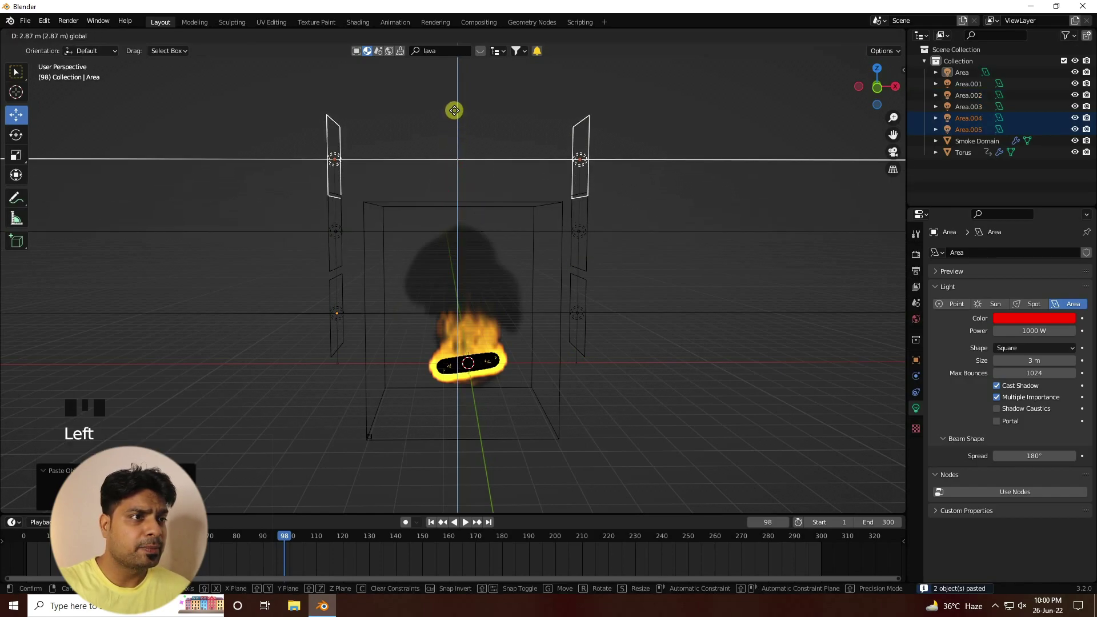
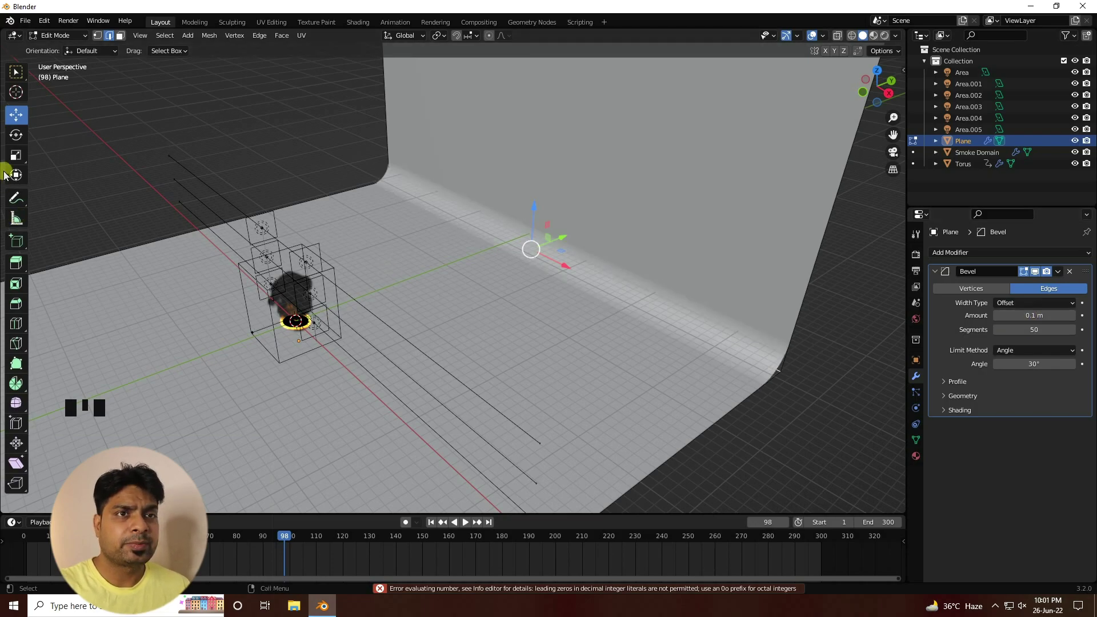
- Finish shaping the bevelled backdrop plane and scale it up large behind the fire
left_click_drag(23, 121, 554, 247)
left_click_drag(554, 247, 339, 331)
left_click(340, 330)
left_click_drag(269, 385, 28, 156)
left_click_drag(28, 156, 359, 436)
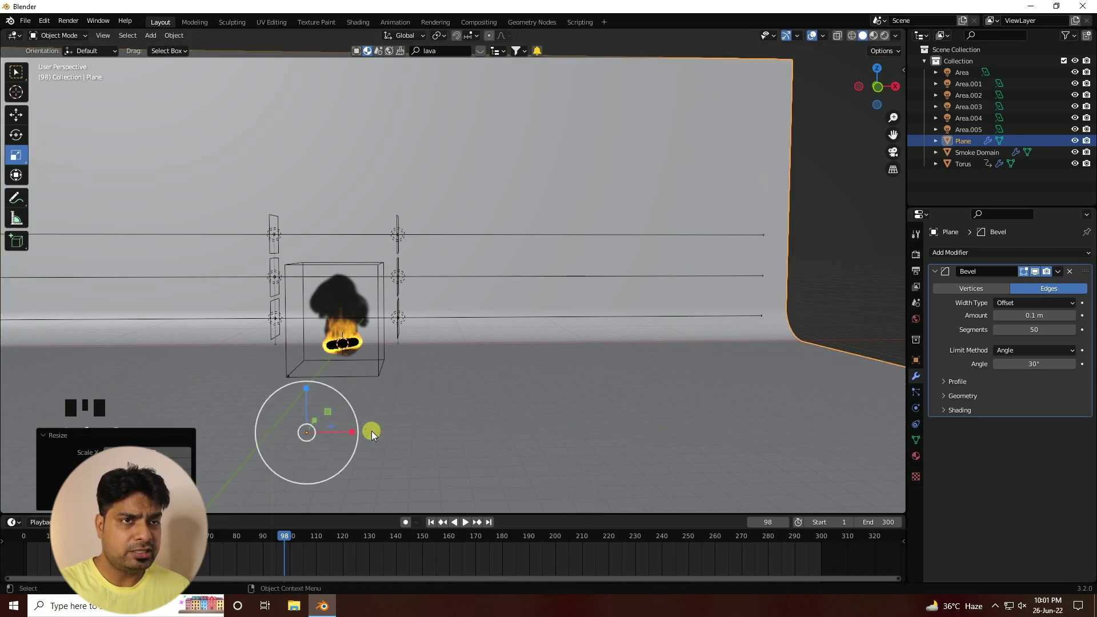
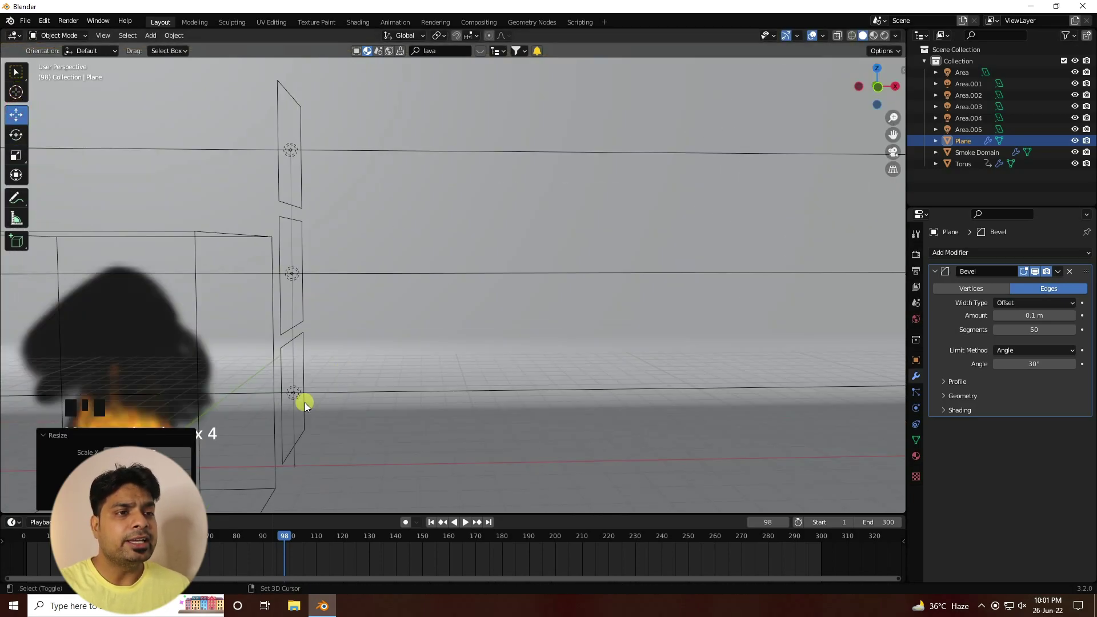
- Frame the fire in the viewport and align the camera to that view
left_click_drag(321, 381, 150, 38)
left_click_drag(151, 38, 204, 223)
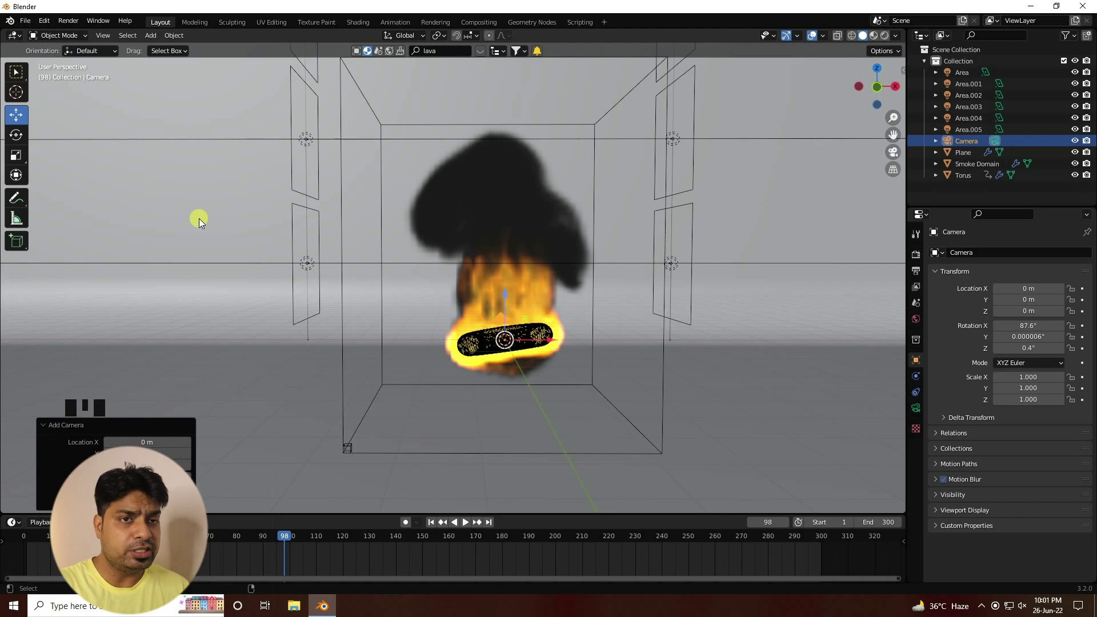
key("ctrl+alt+KP_0")
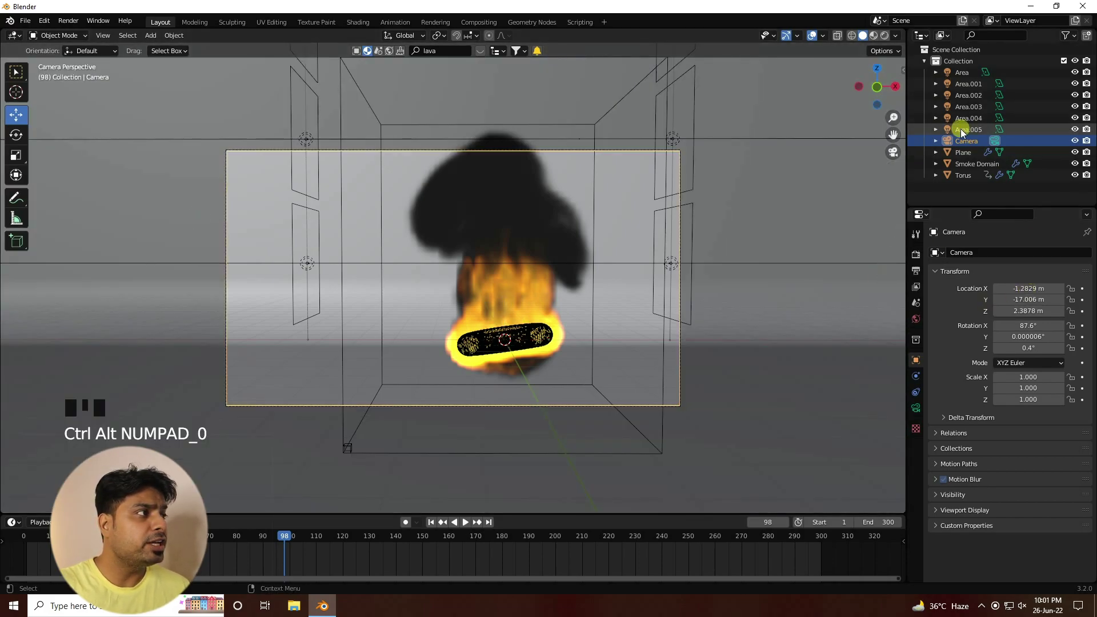
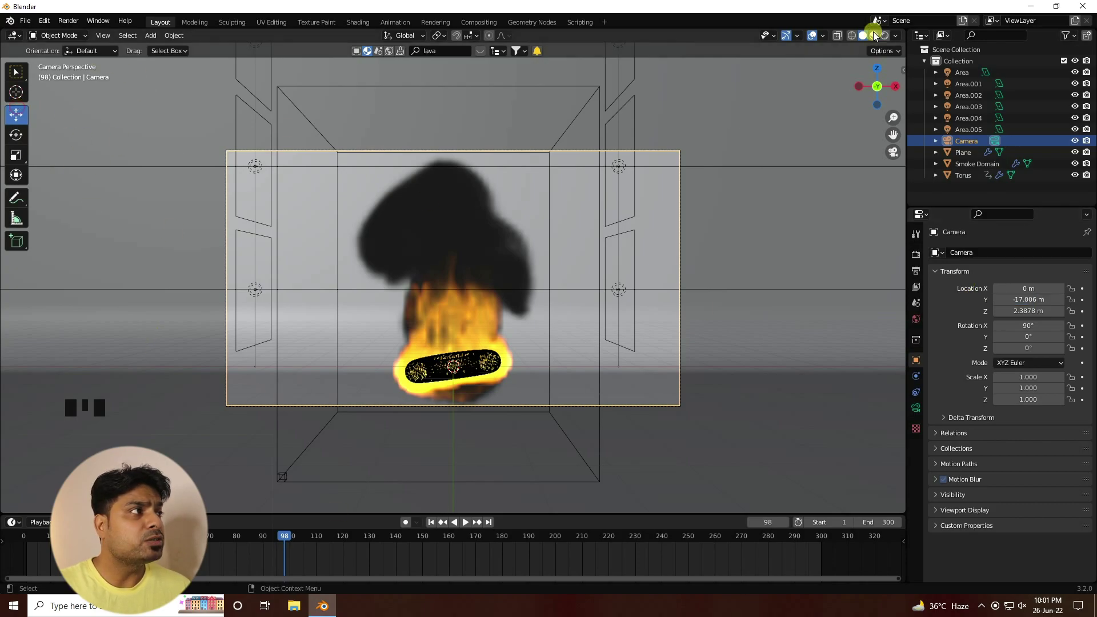
- Check the camera shot in Rendered shading, then return to Solid preview
left_click(888, 39)
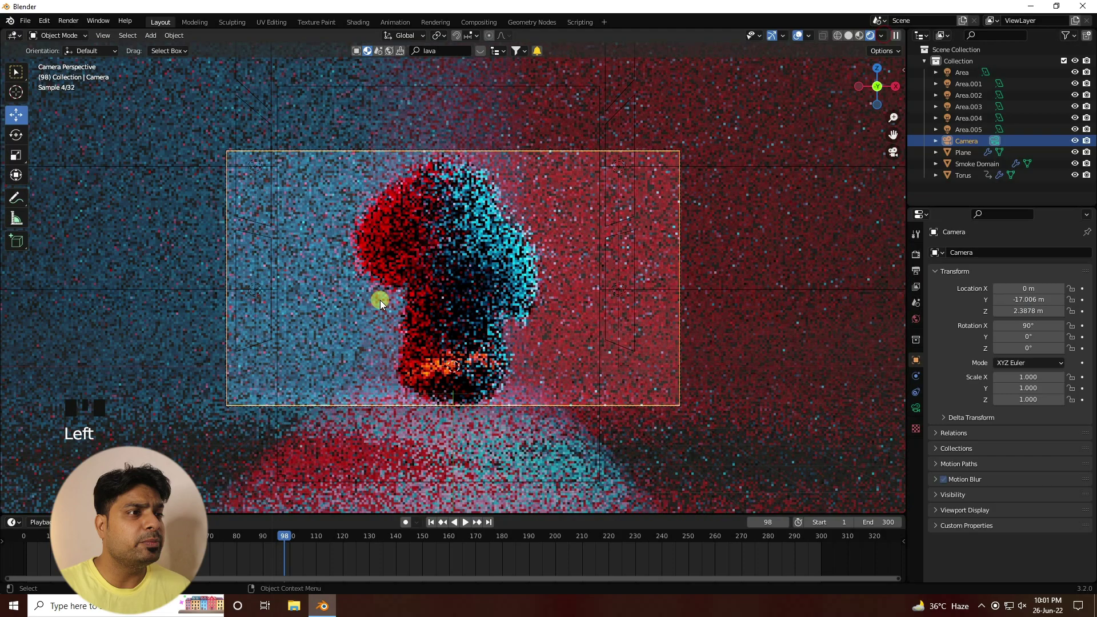
scroll("up", 3)
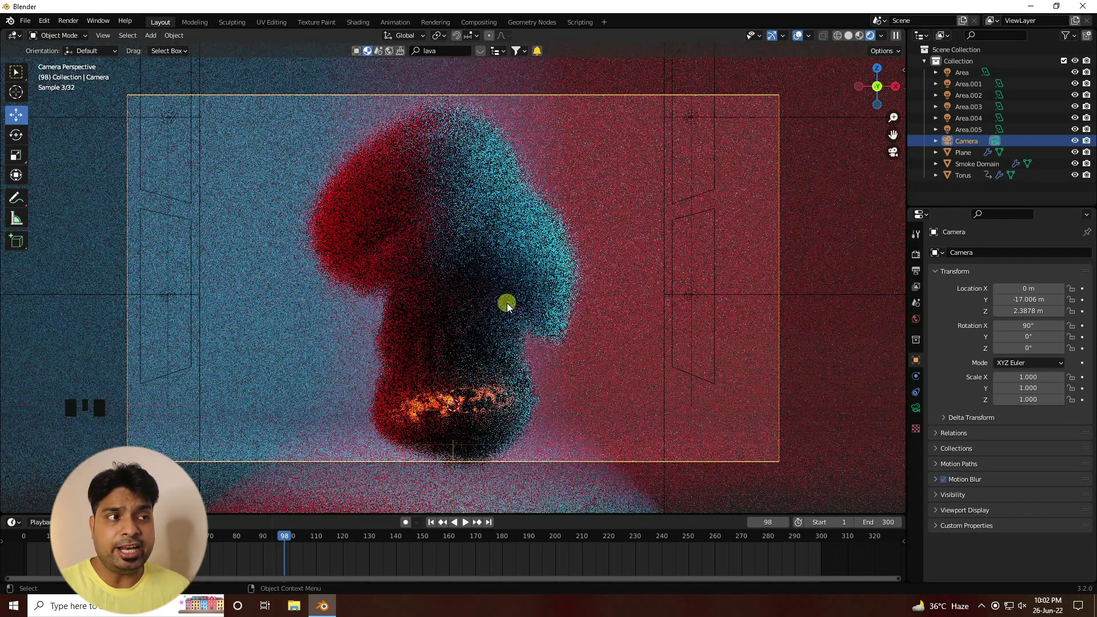
left_click(850, 39)
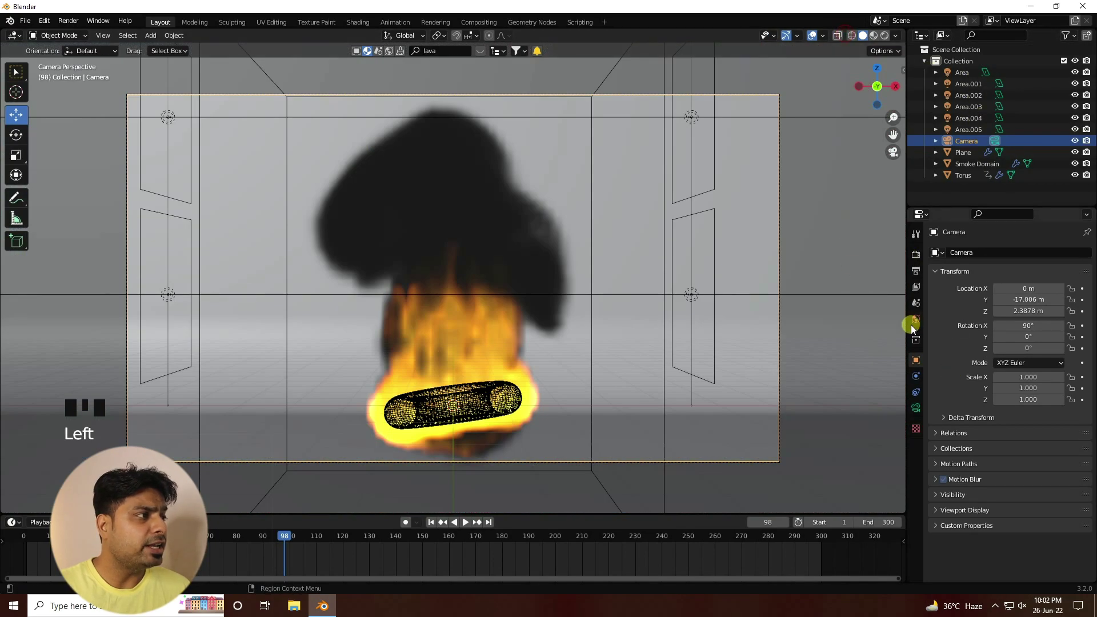
- Light the world with the artist_workshop_8k.exr environment texture and check it rendered
left_click(917, 318)
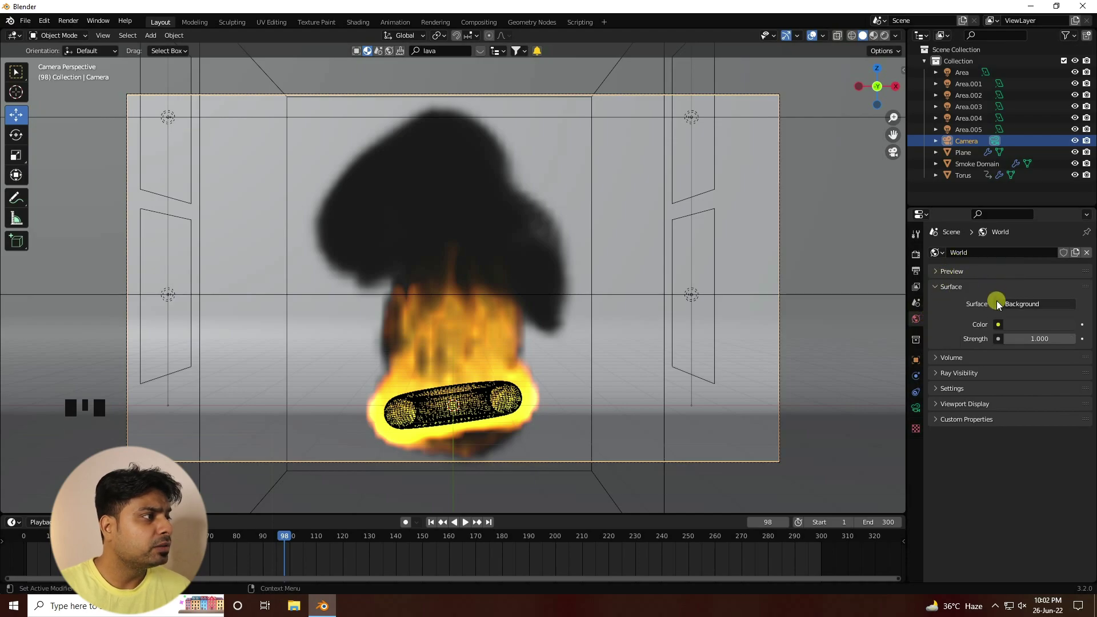
left_click_drag(1002, 330, 1051, 340)
left_click(1050, 340)
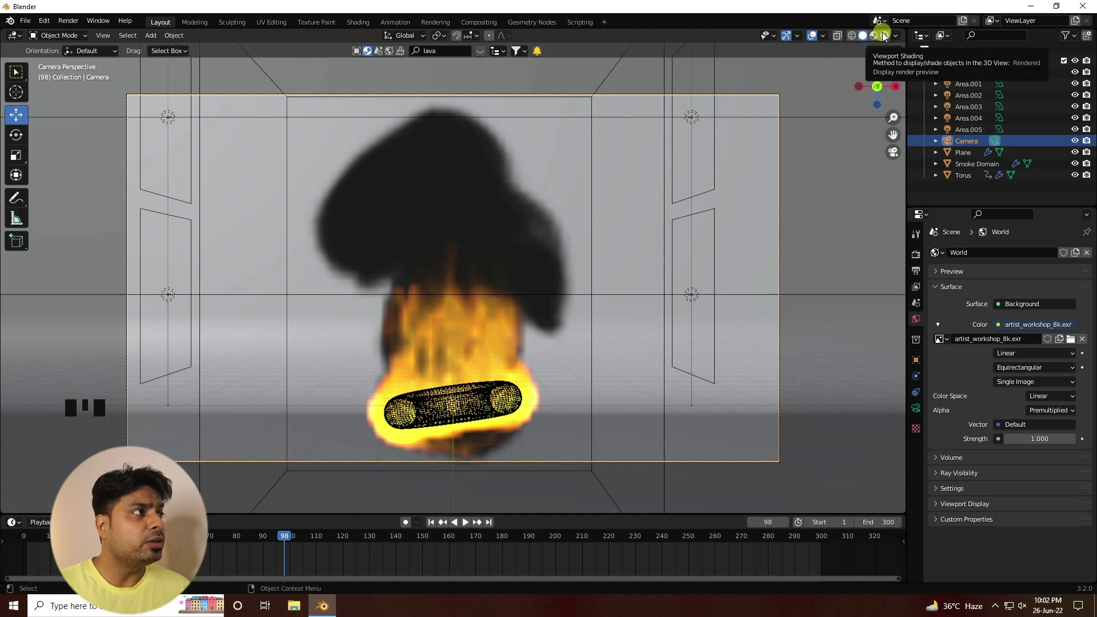
left_click(886, 37)
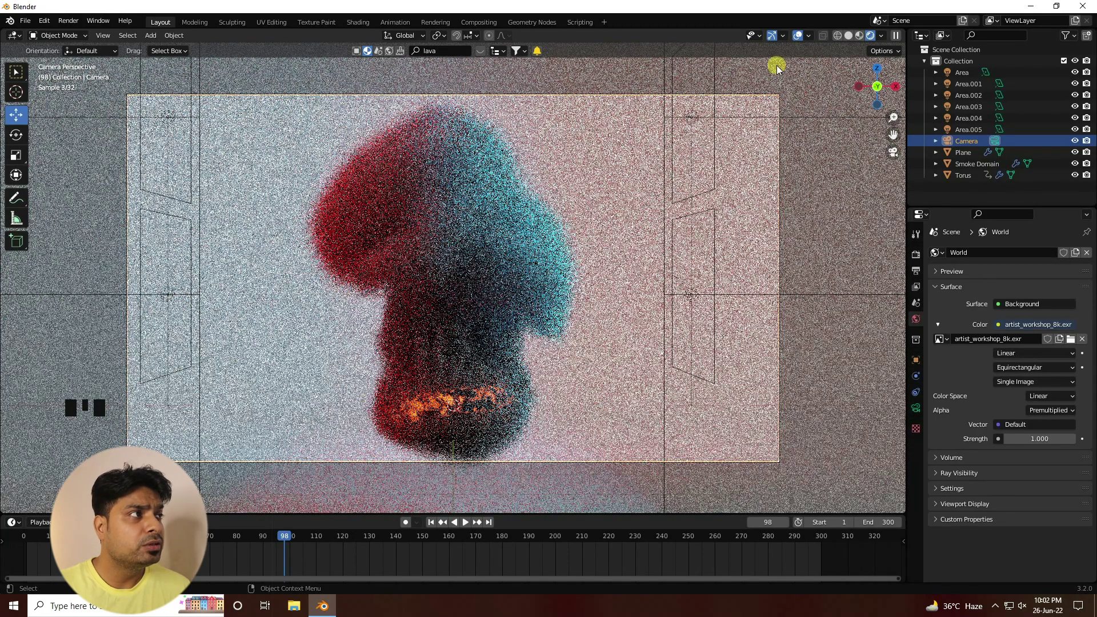
left_click(852, 40)
- Select the backdrop Plane and give it its own new material
left_click(588, 188)
left_click(918, 468)
left_click(919, 463)
- Set the backdrop material's Base Color to black and preview it rendered
left_click_drag(1002, 303, 1028, 408)
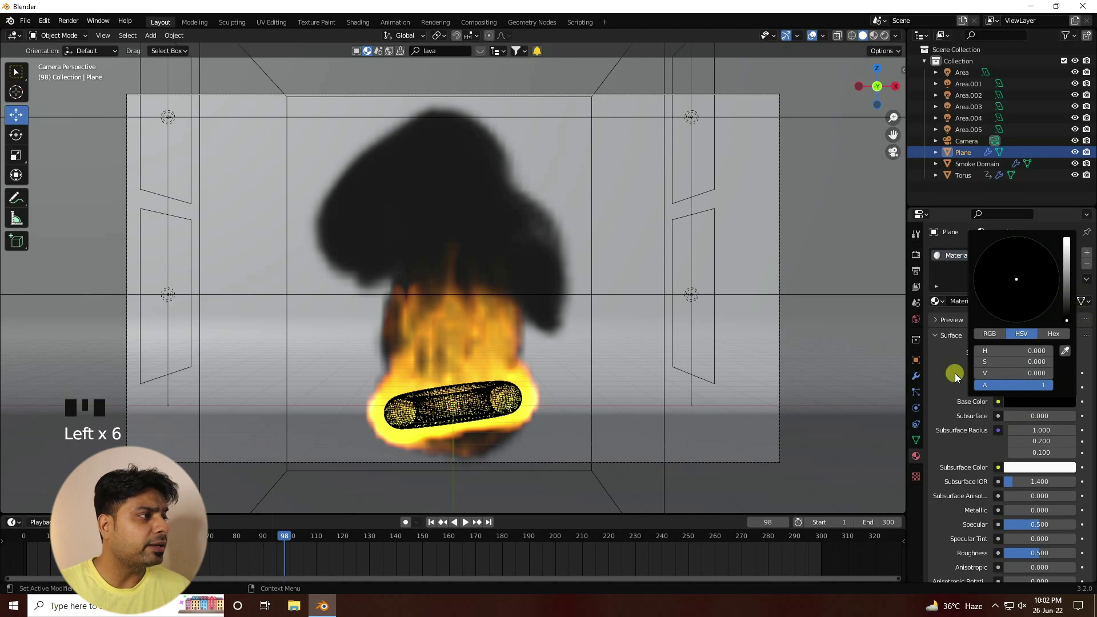
left_click(889, 40)
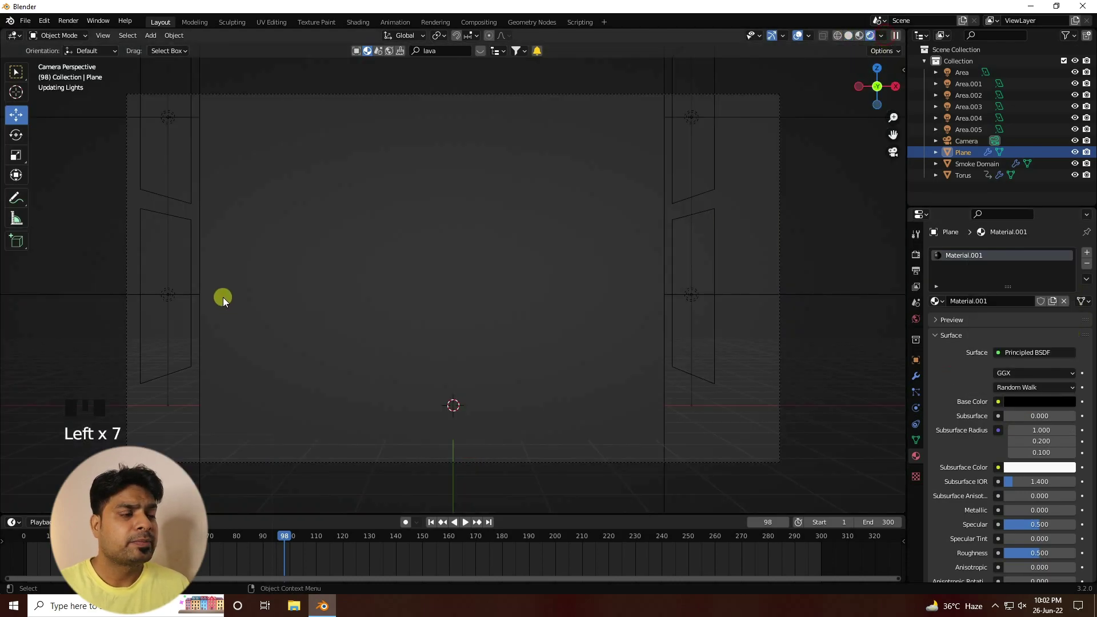
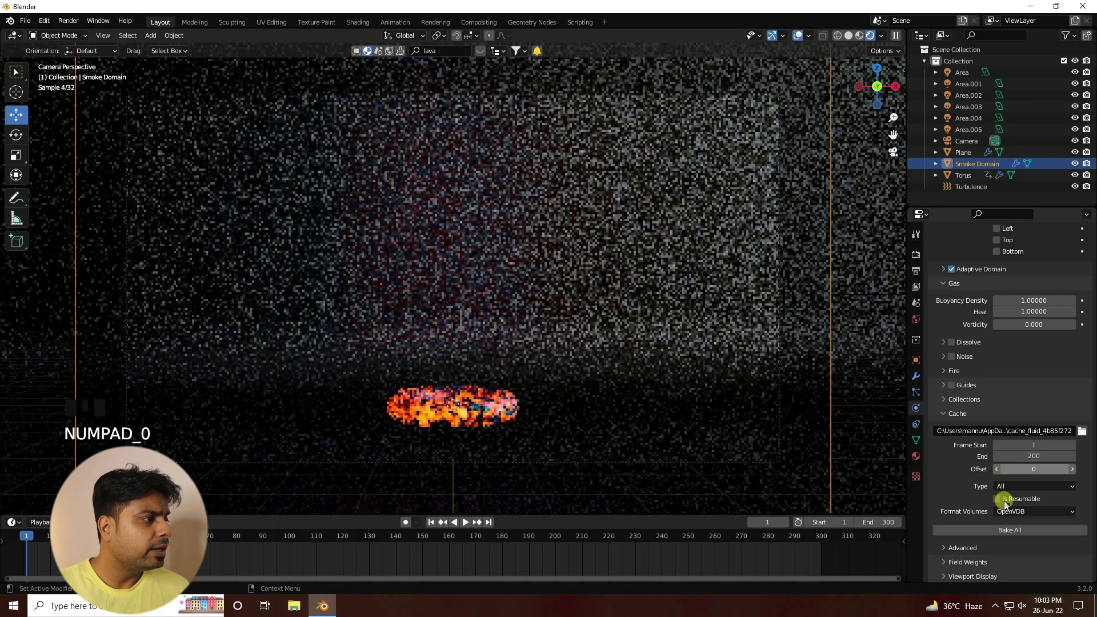
- Bake the smoke domain with turbulence and scrub through the simulation frames
left_click(1004, 534)
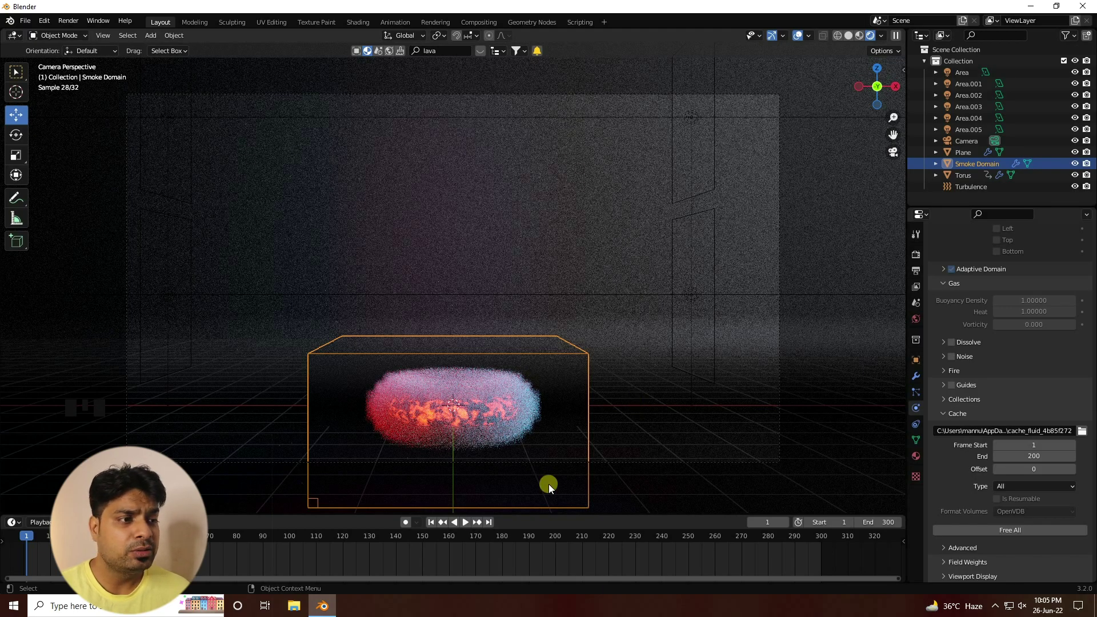
left_click_drag(471, 527, 850, 43)
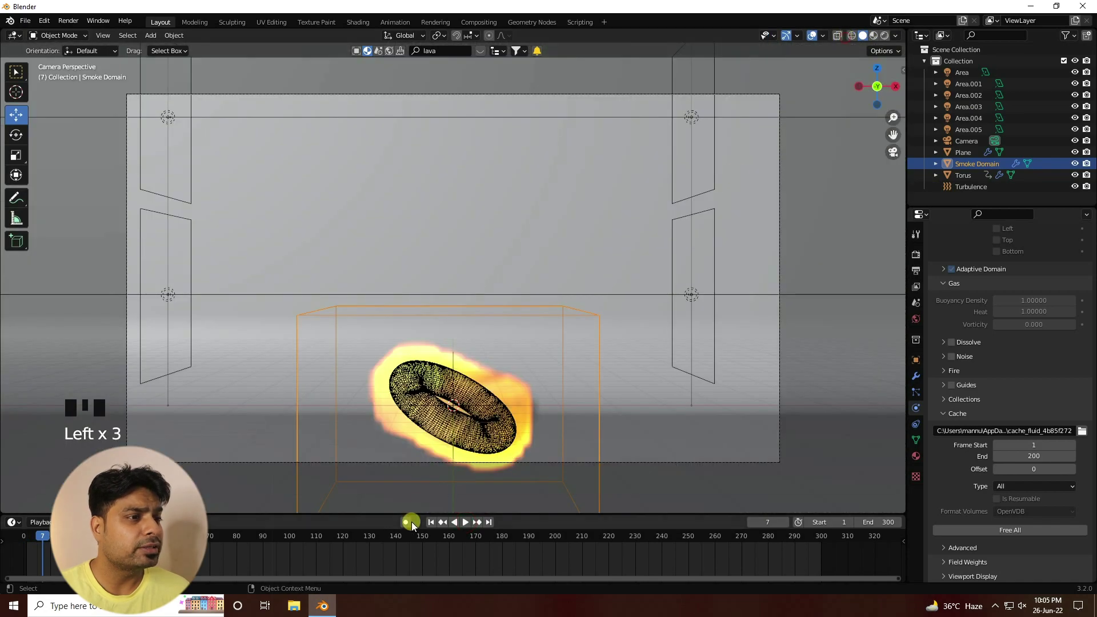
left_click_drag(475, 527, 443, 414)
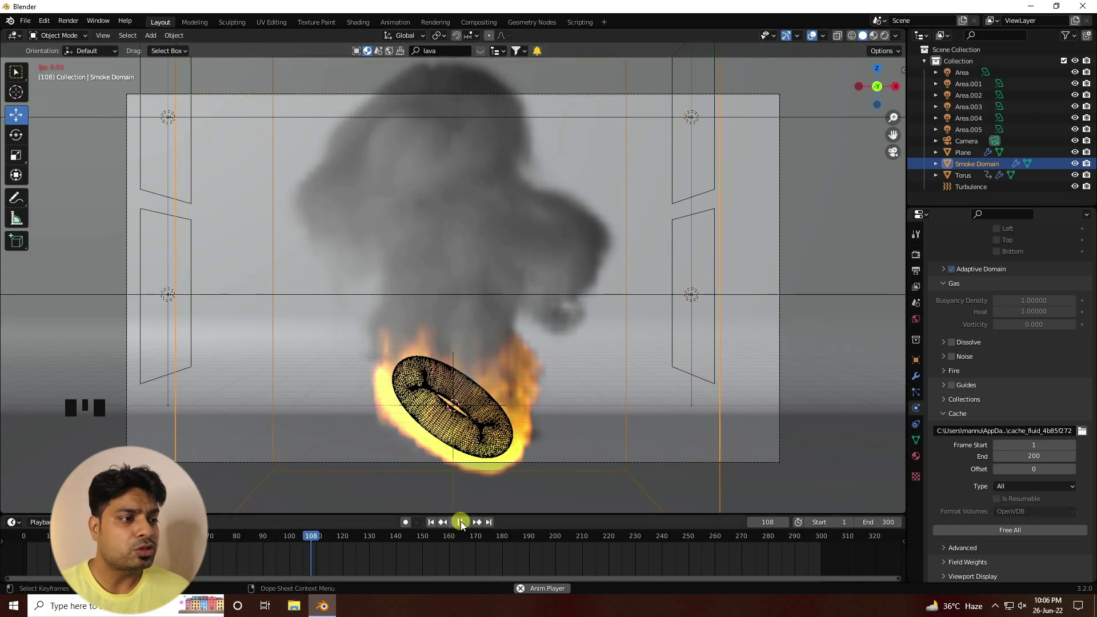
left_click_drag(457, 538, 886, 40)
- Check the thick smoke in Rendered shading, then return to Solid preview
left_click(887, 42)
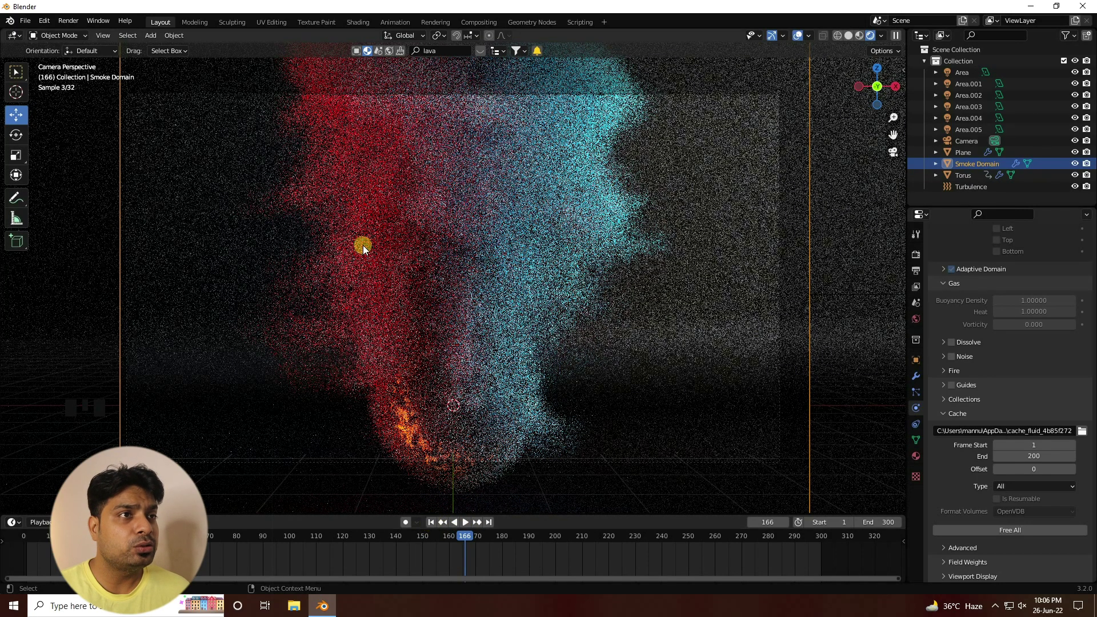
left_click(856, 38)
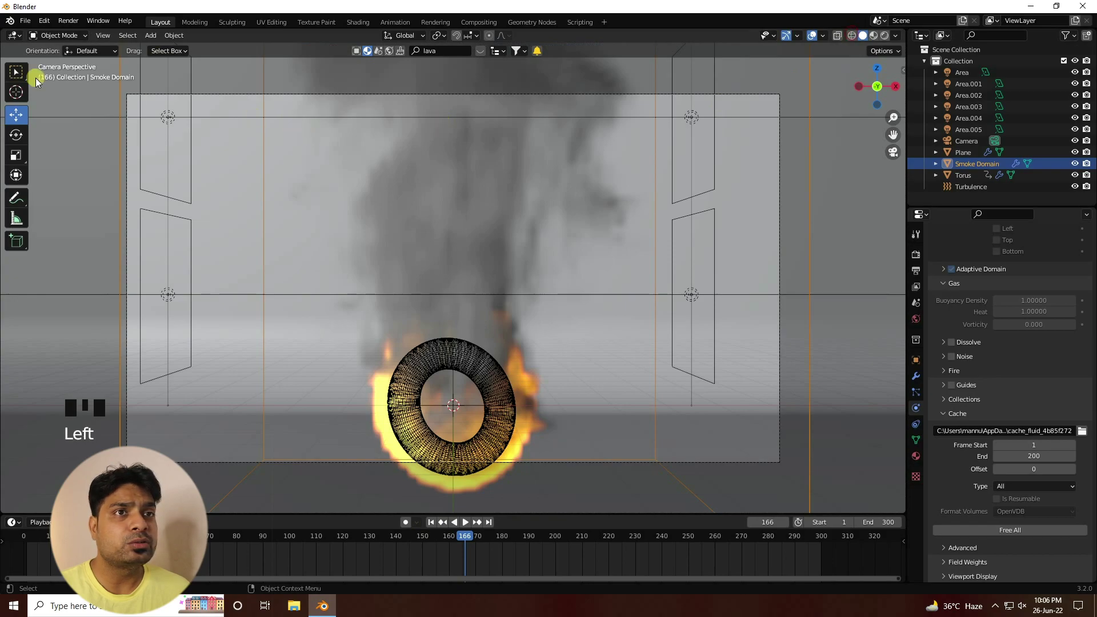
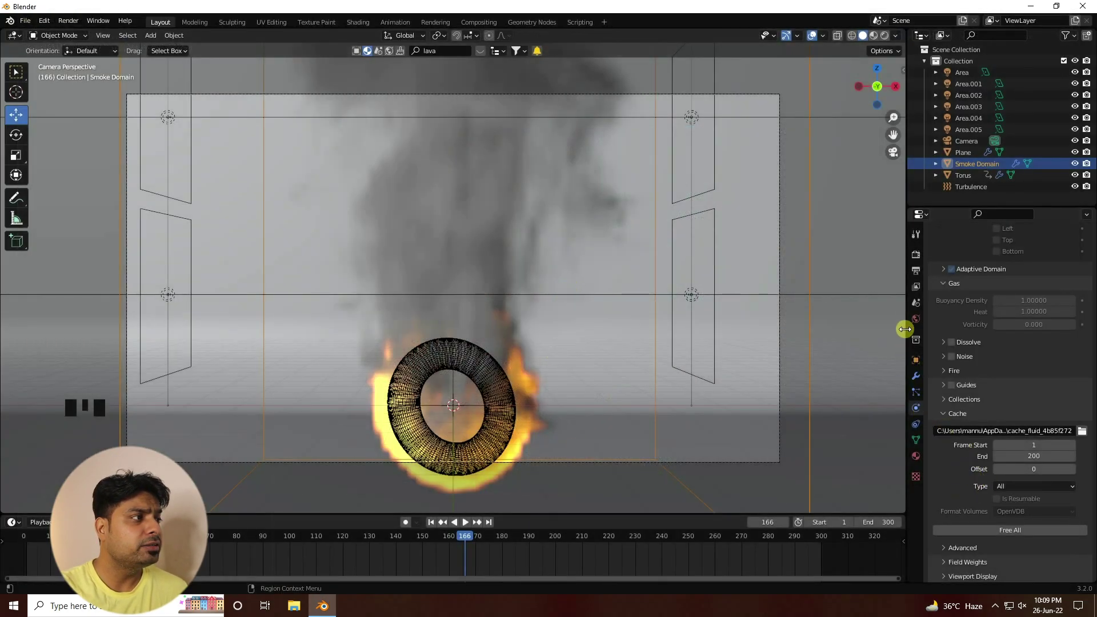
- Select the smoke domain before changing the output frame rate to 30 fps
left_click(976, 169)
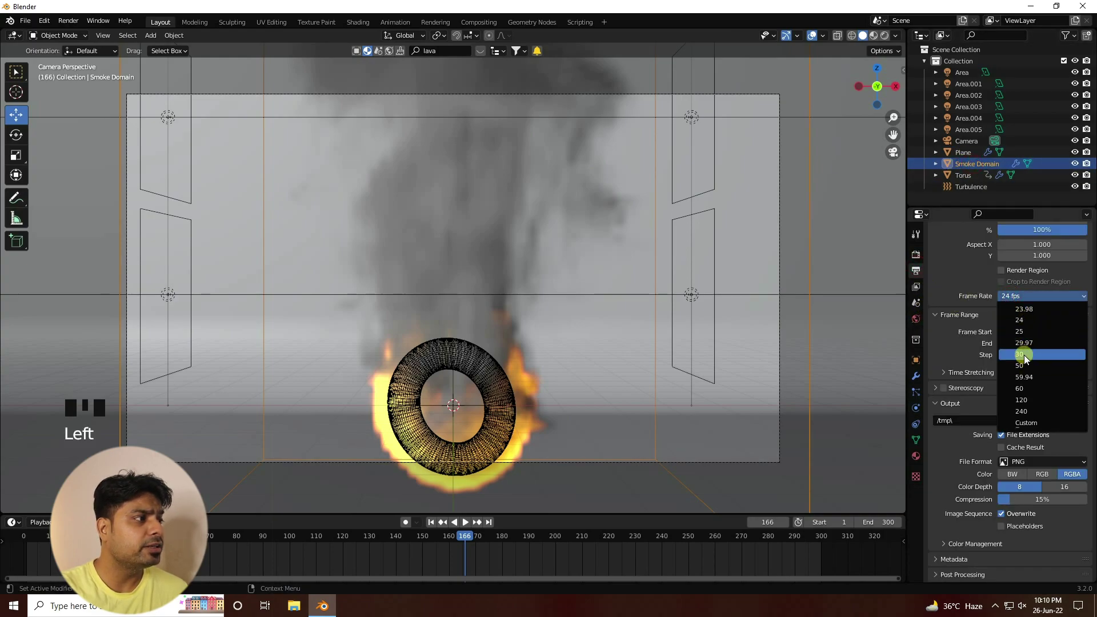
- Accept the RENDR FIRE output folder and scrub the timeline to frame 173
left_click_drag(1028, 360, 725, 465)
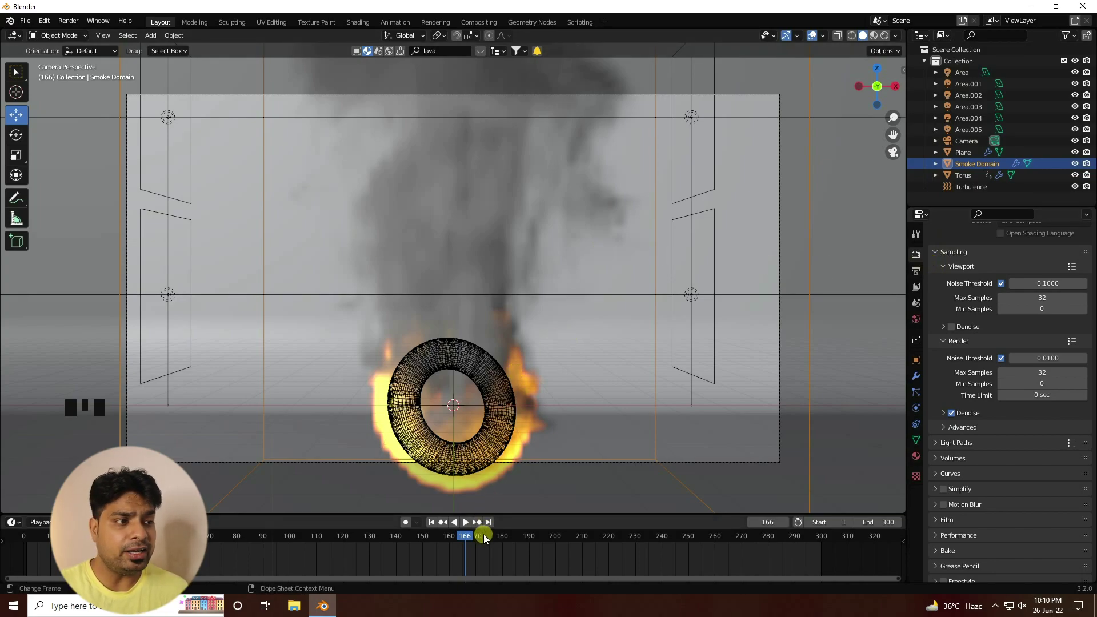
left_click_drag(488, 539, 435, 449)
- Select the Camera in the Outliner to pull its Y location back to -23.476 m
scroll("down", 3)
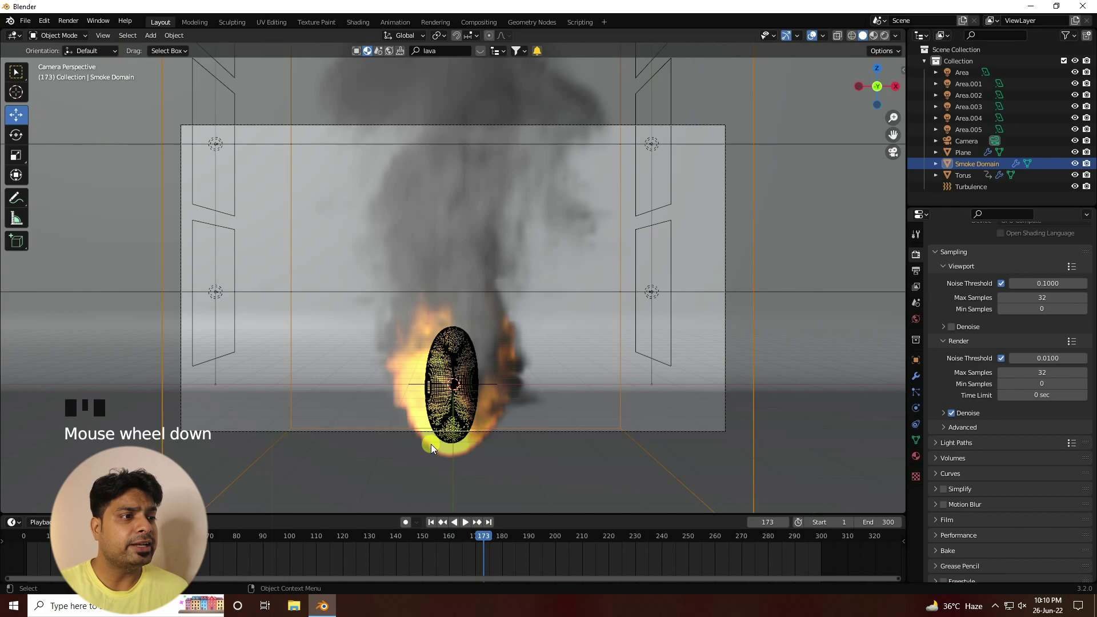
left_click(969, 149)
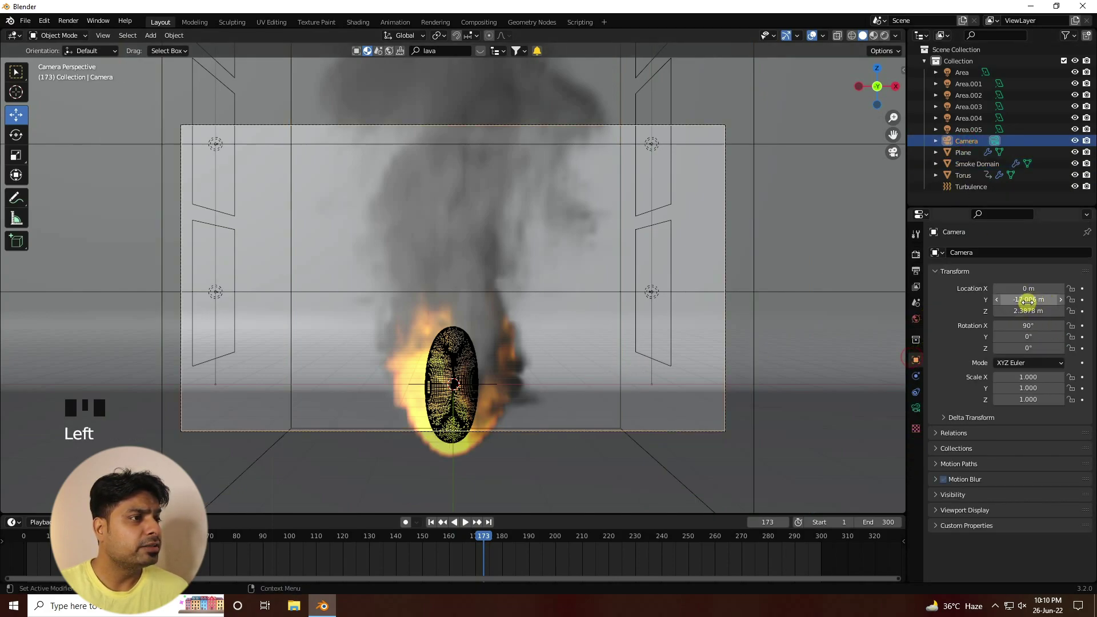